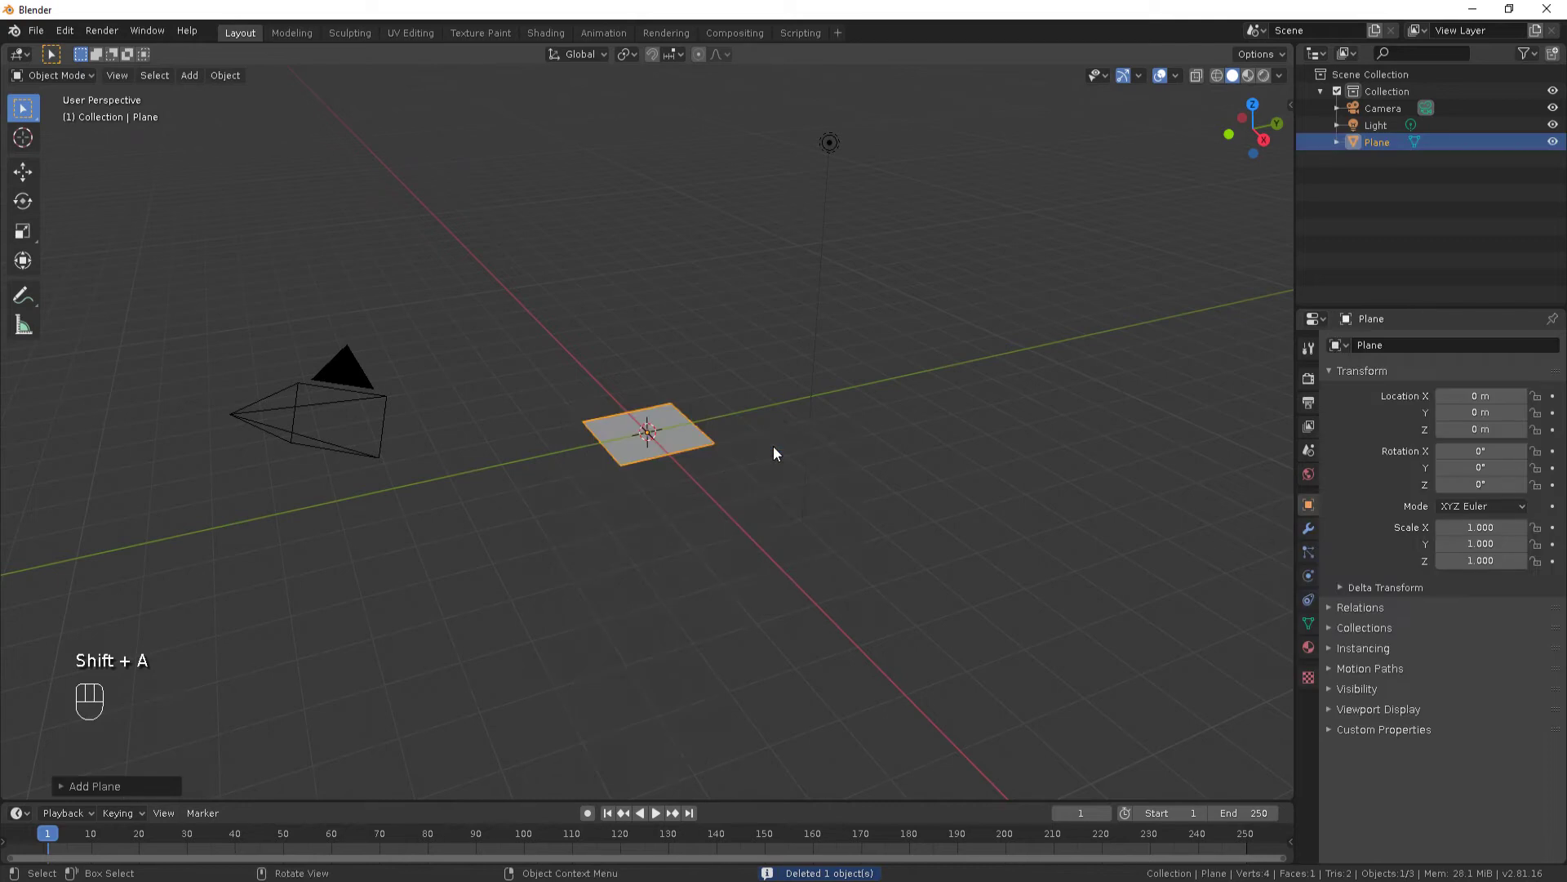
# Scale the plane by 5, then subdivide its mesh in Edit Mode.
pyautogui.press('s')
pyautogui.press('KP_5')
pyautogui.press('KP_Enter')
pyautogui.press('Tab')
pyautogui.rightClick(783, 458)
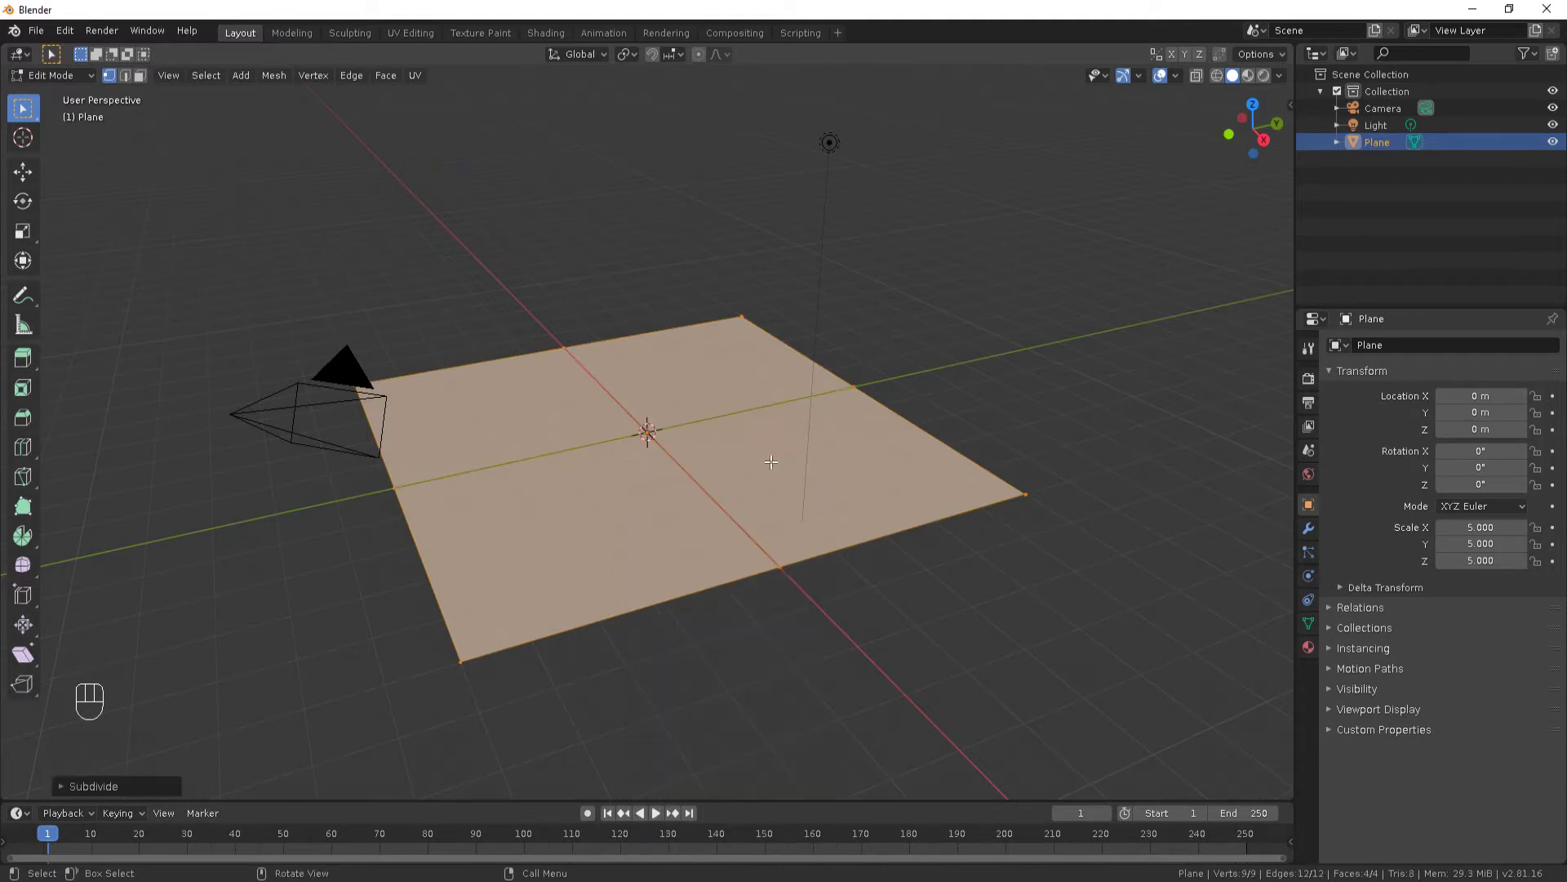
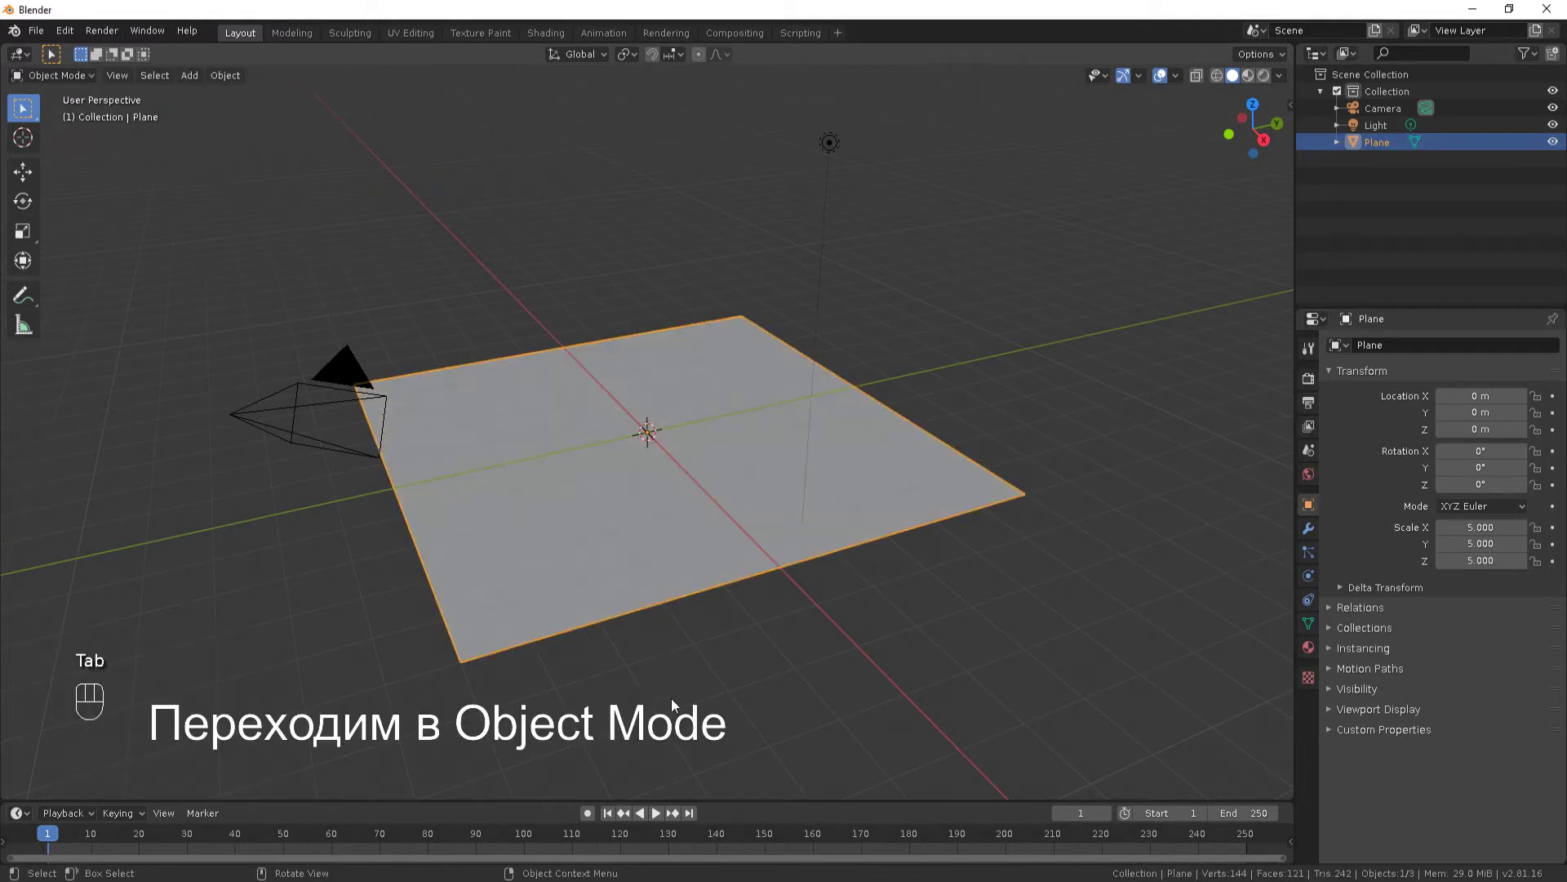
# Add a cylinder column, move it beside the plane and parent it to the plane.
pyautogui.press('shift+a')
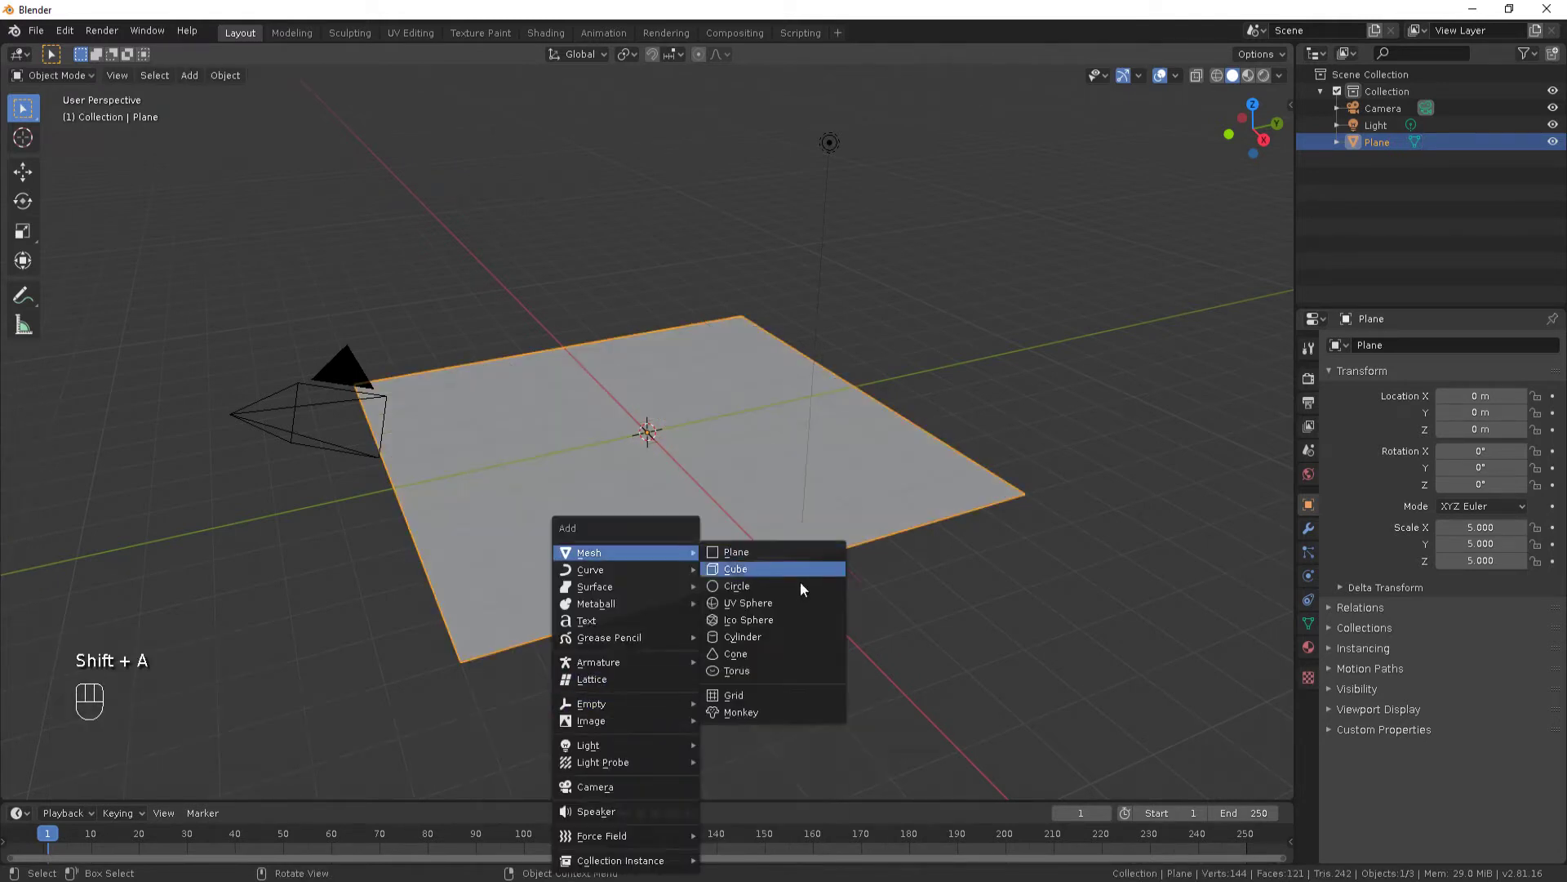
pyautogui.moveTo(647, 425); pyautogui.dragTo(647, 425)
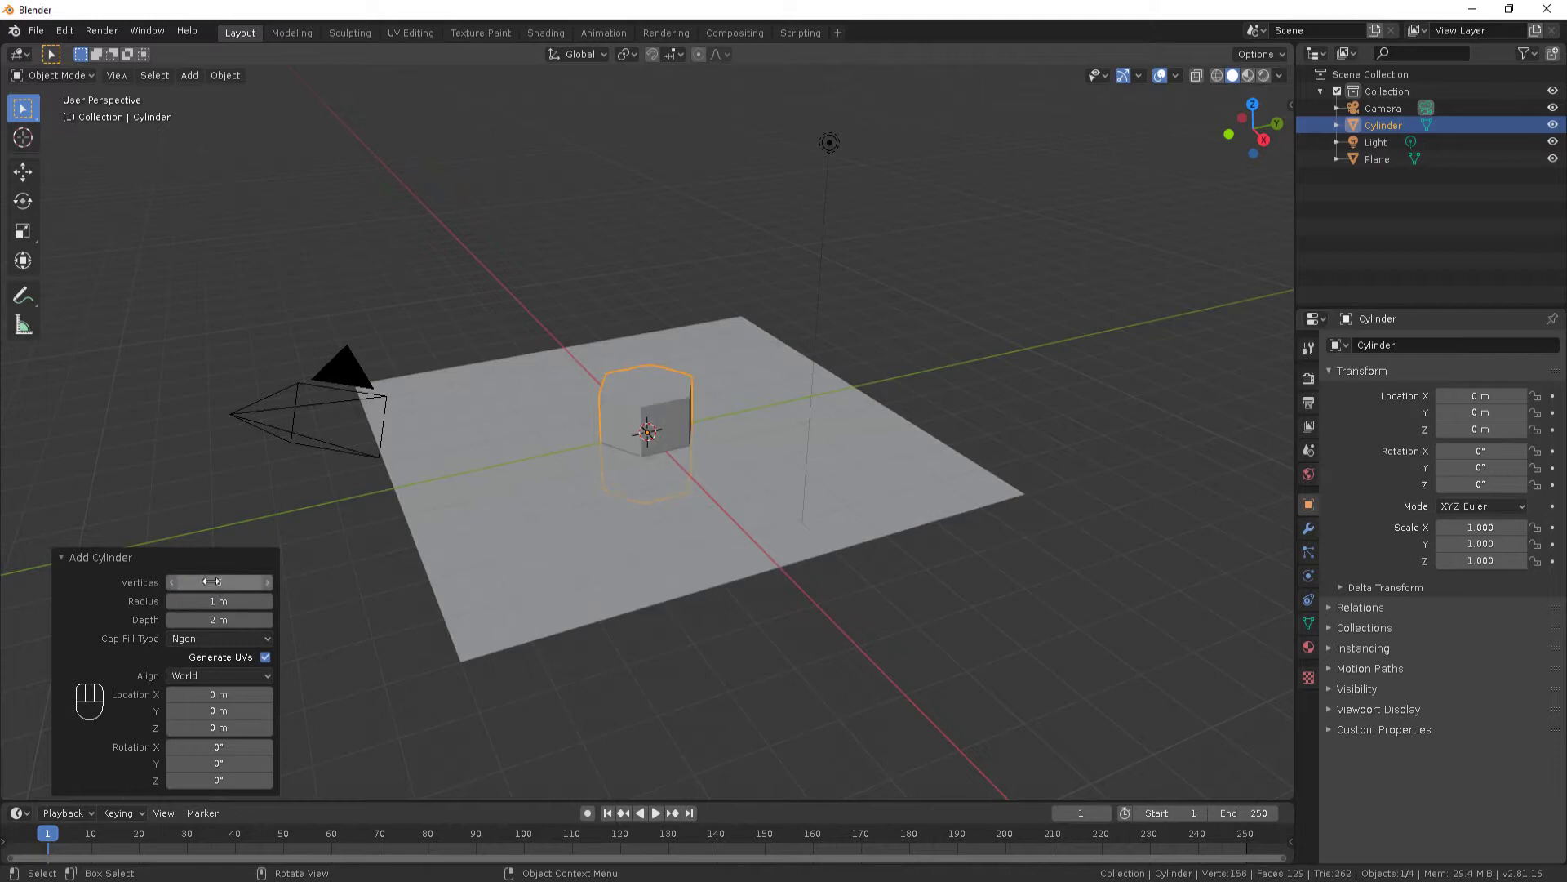
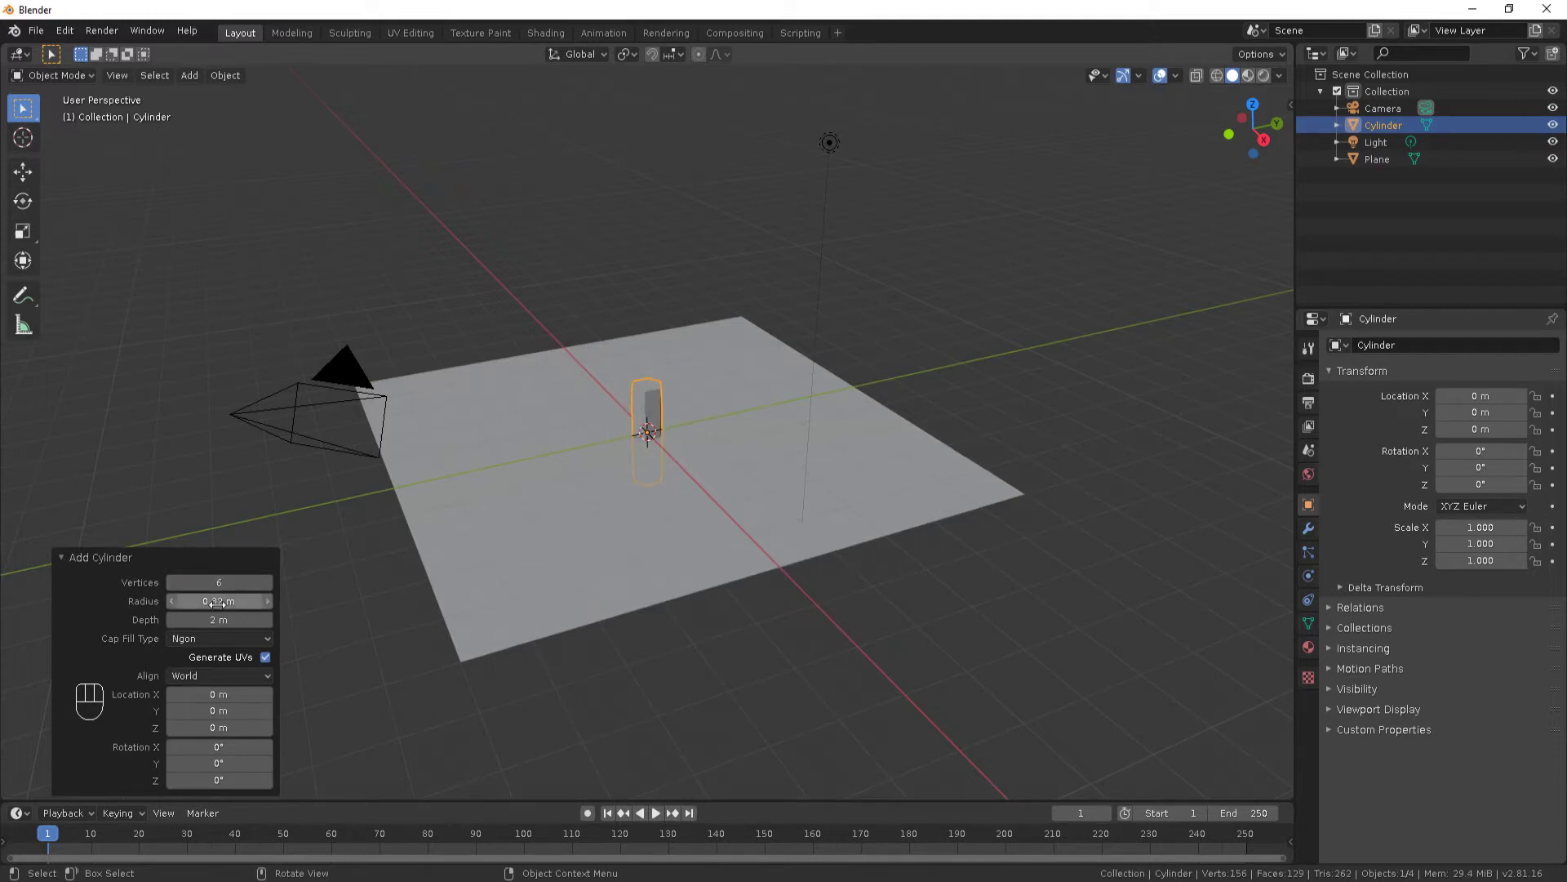
pyautogui.press('g')
pyautogui.click(953, 444)
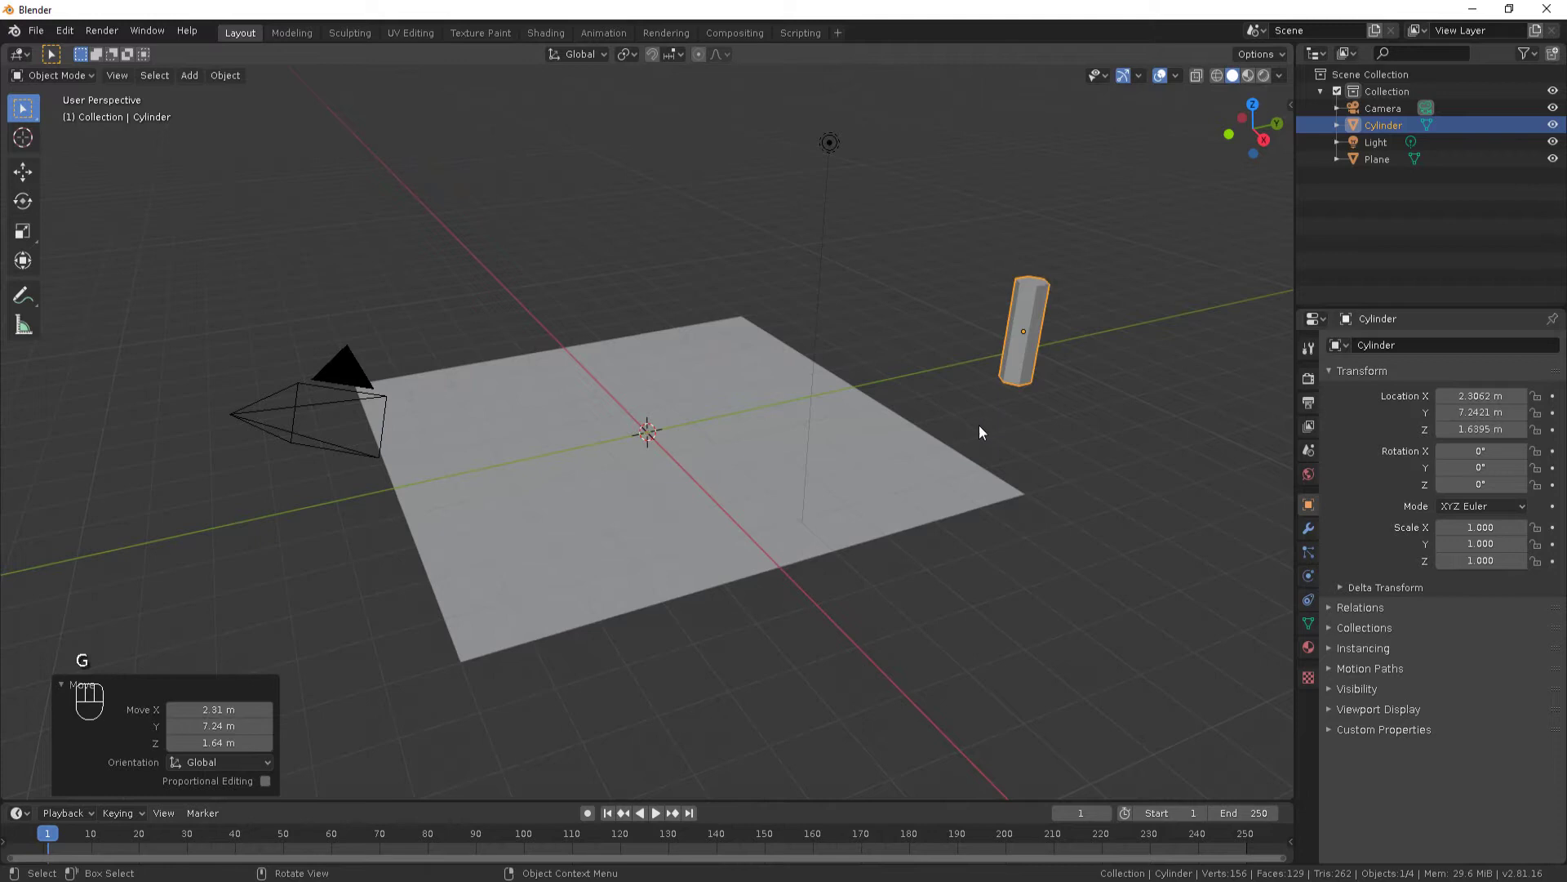
pyautogui.press('ctrl+p')
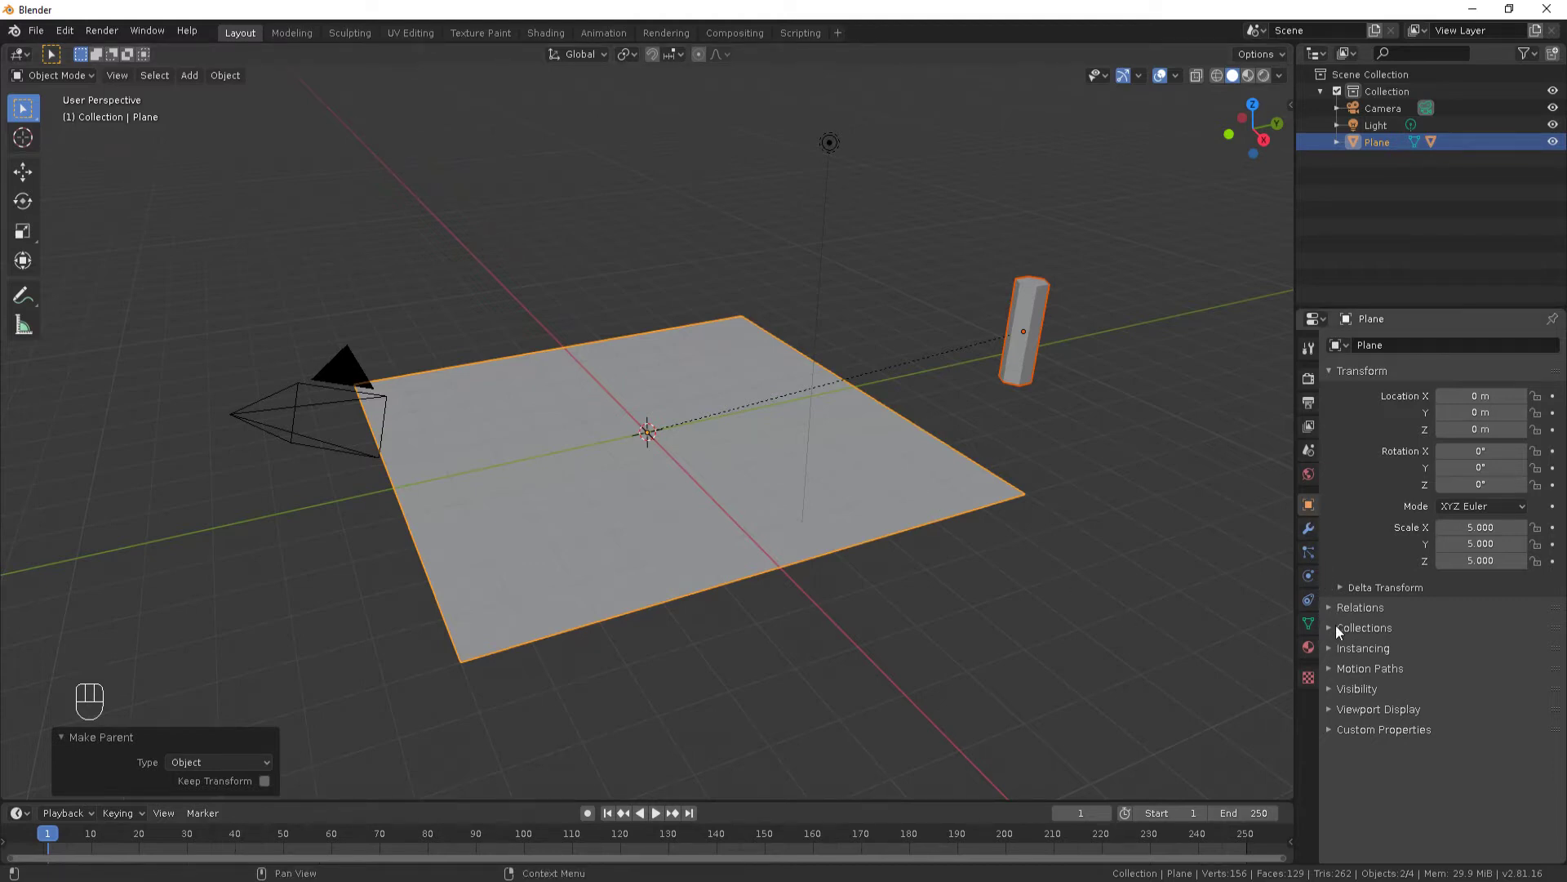
# Set the plane's instancing to Verts and view the resulting column grid from the top.
pyautogui.click(1336, 655)
pyautogui.click(1456, 679)
pyautogui.moveTo(1144, 601); pyautogui.dragTo(1071, 663)
pyautogui.press('KP_7')
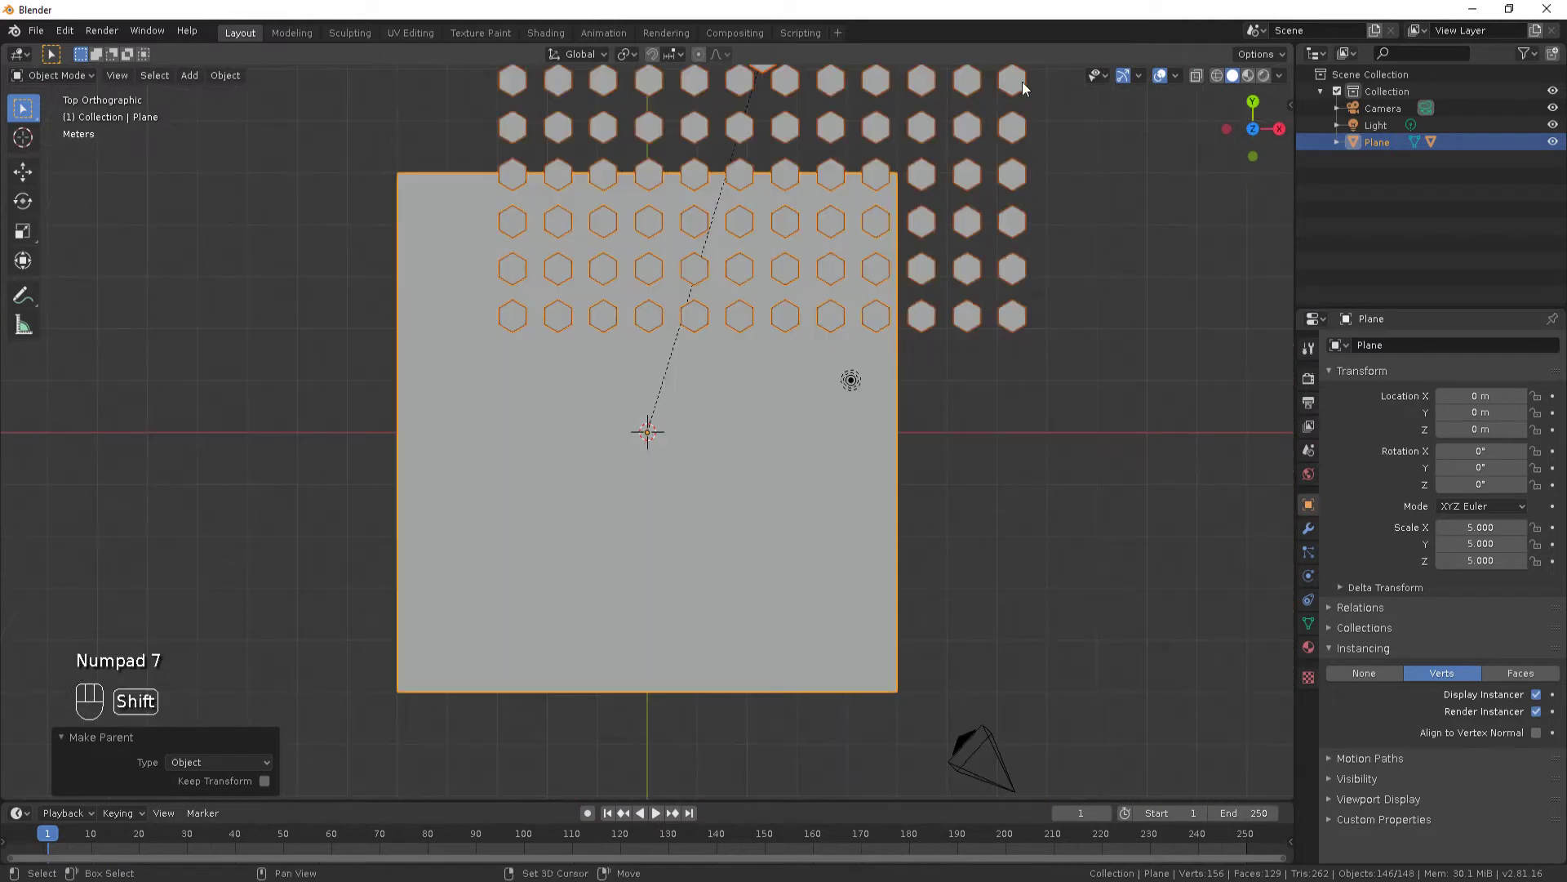
pyautogui.moveTo(1025, 120); pyautogui.dragTo(982, 374)
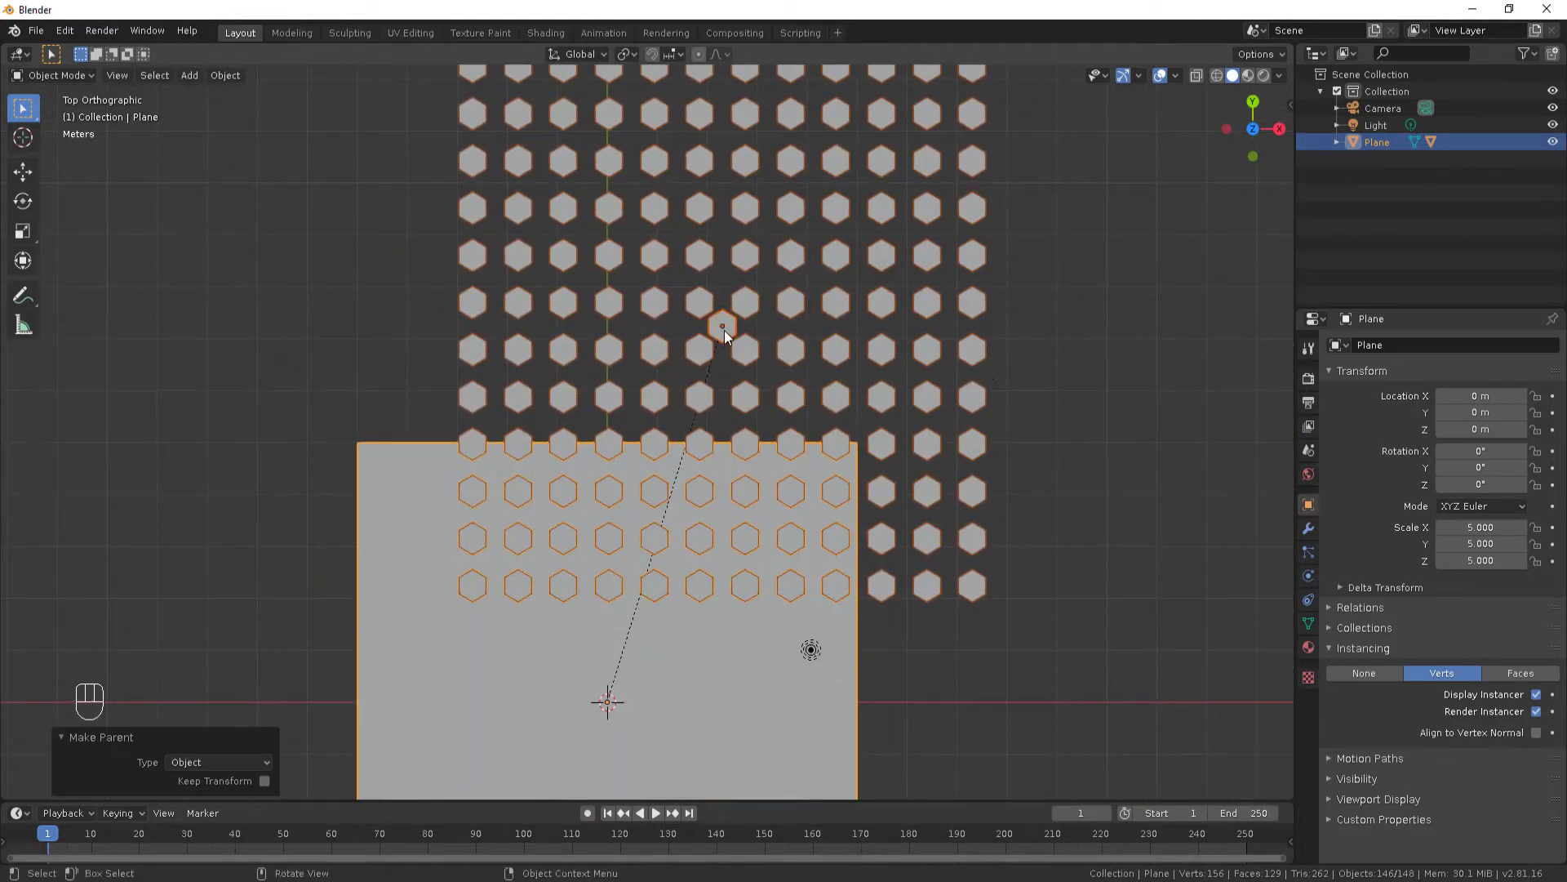
# Select the original hexagonal column and begin scaling it up.
pyautogui.press('s')
pyautogui.rightClick(740, 335)
pyautogui.click(739, 332)
pyautogui.press('s')
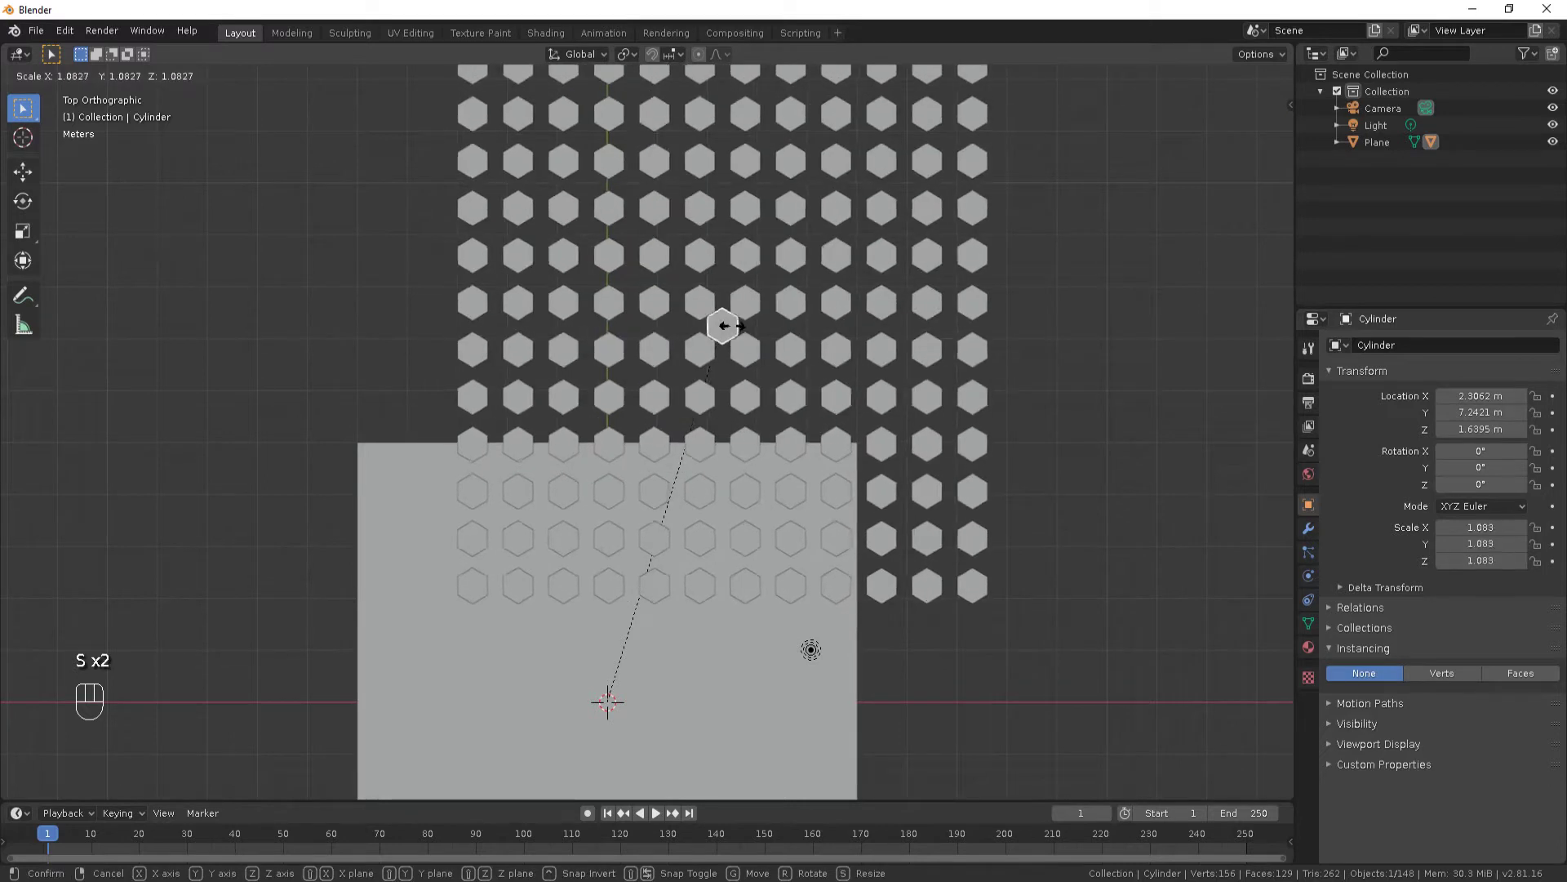
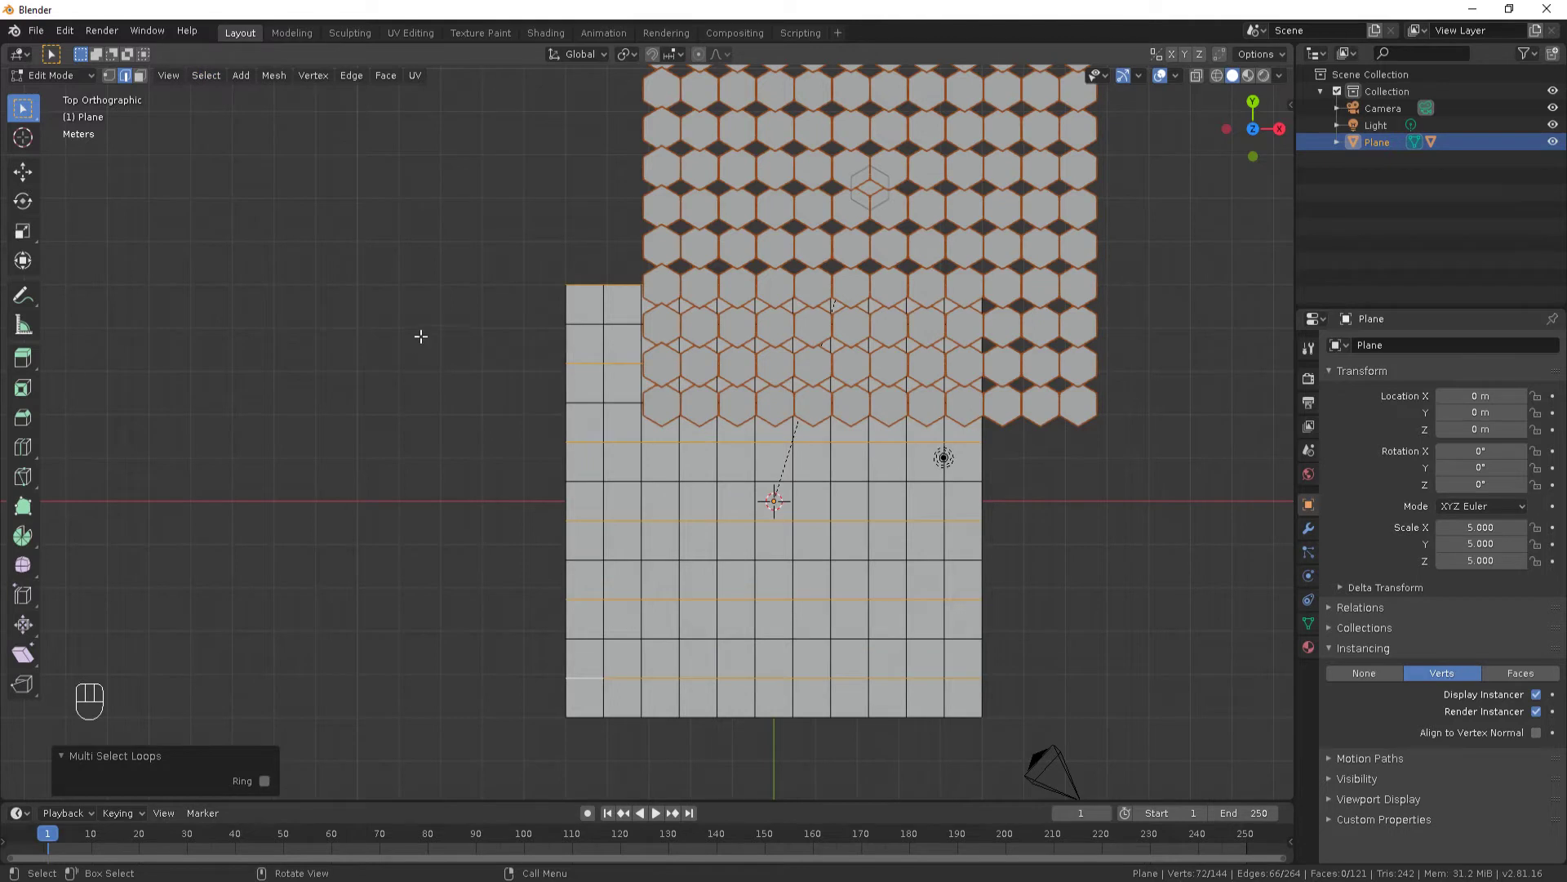
# Offset the selected vertex rows along X, squash the whole grid along Y, and return to Object Mode.
pyautogui.press('g')
pyautogui.press('x')
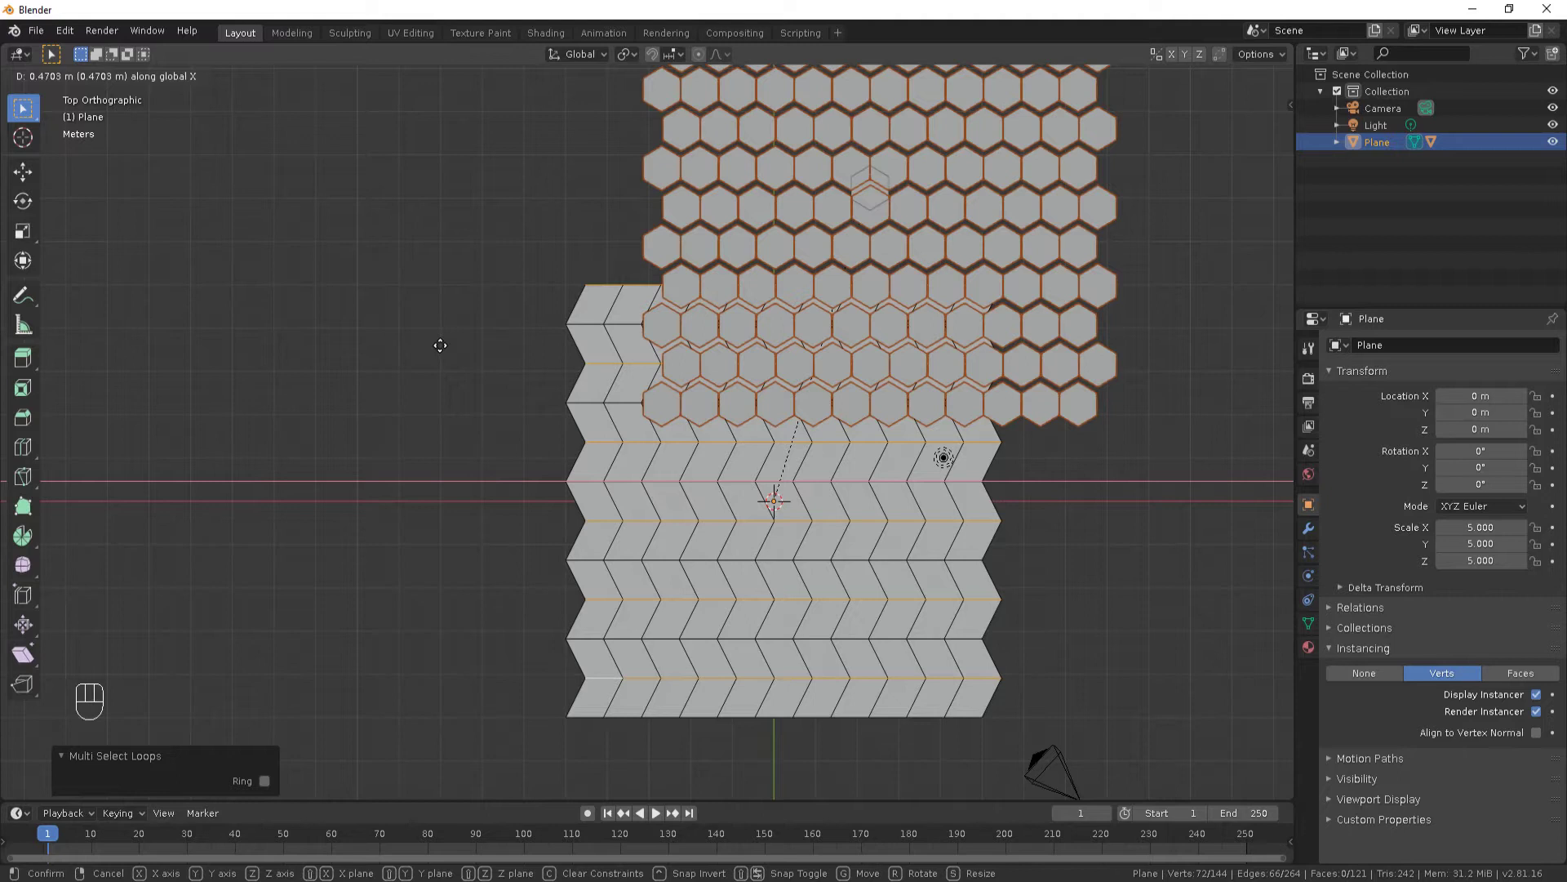
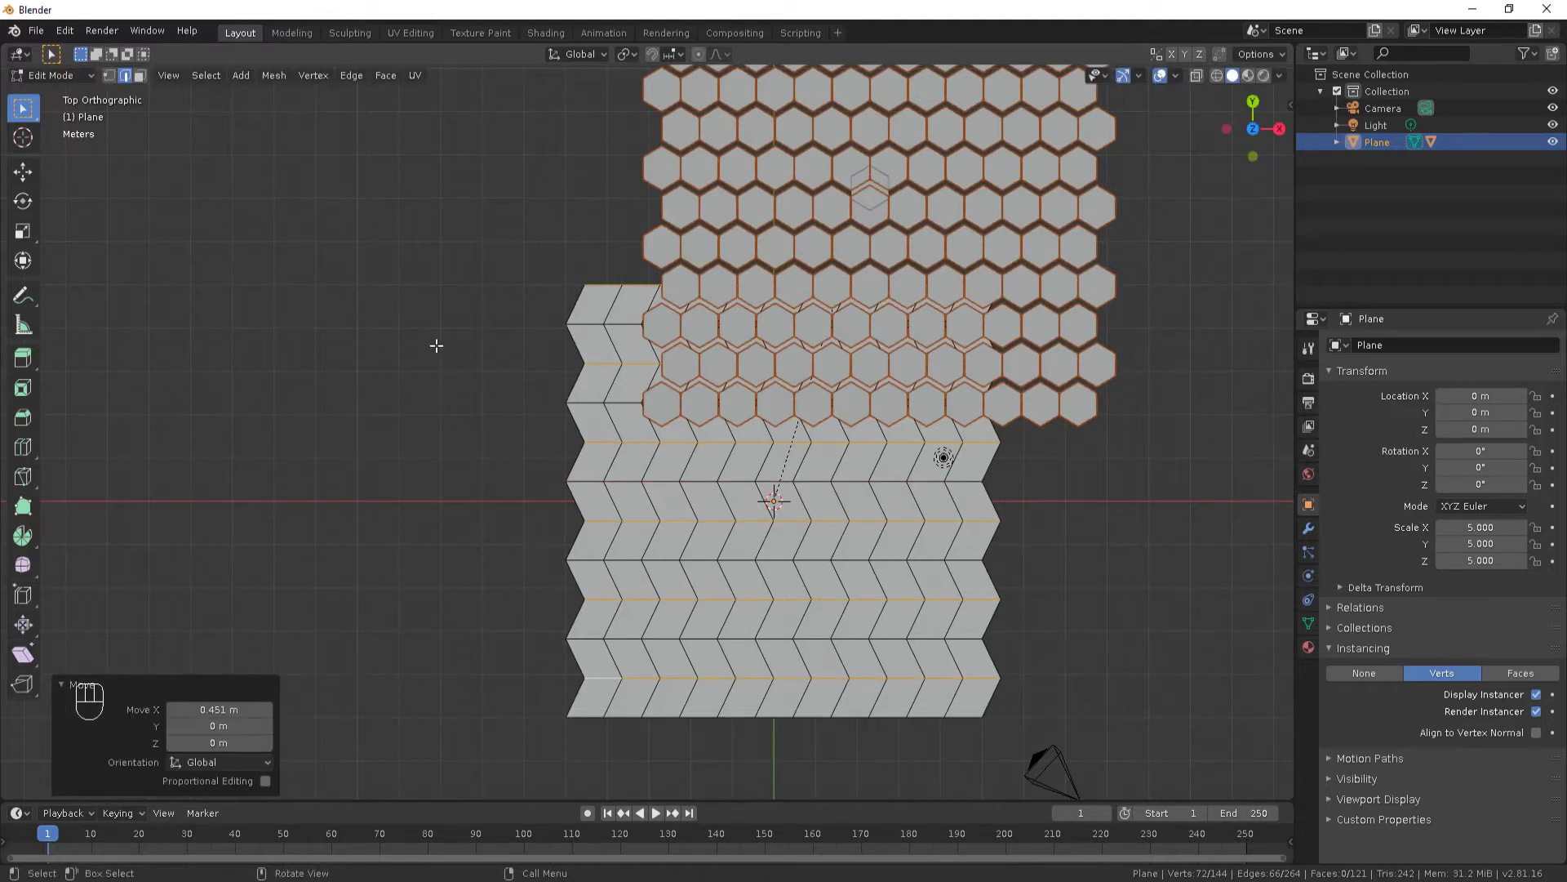
pyautogui.press('a')
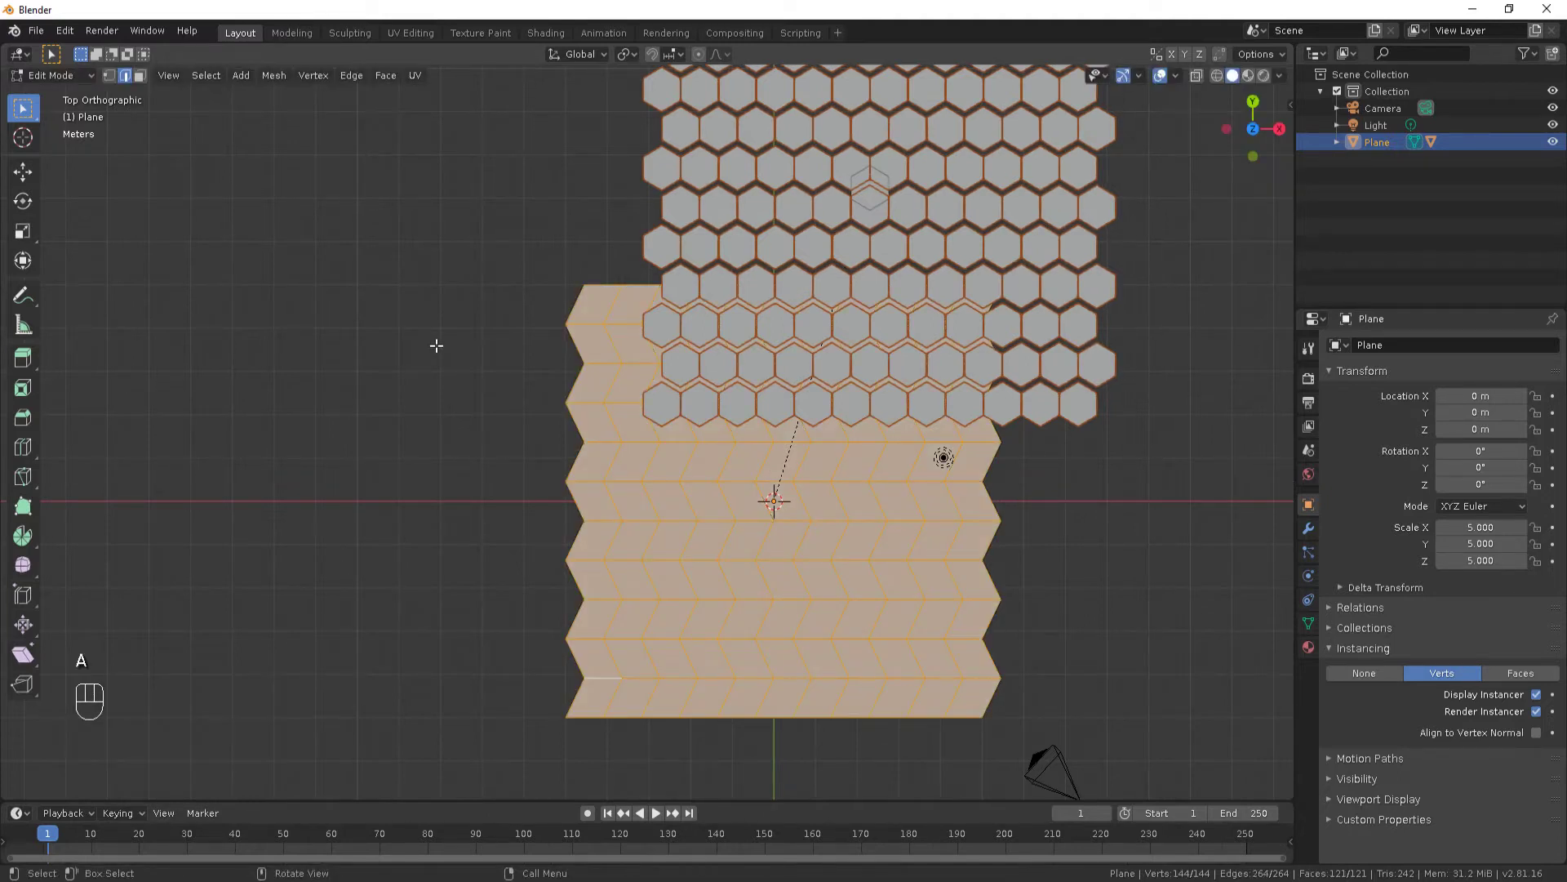
pyautogui.press('s')
pyautogui.press('y')
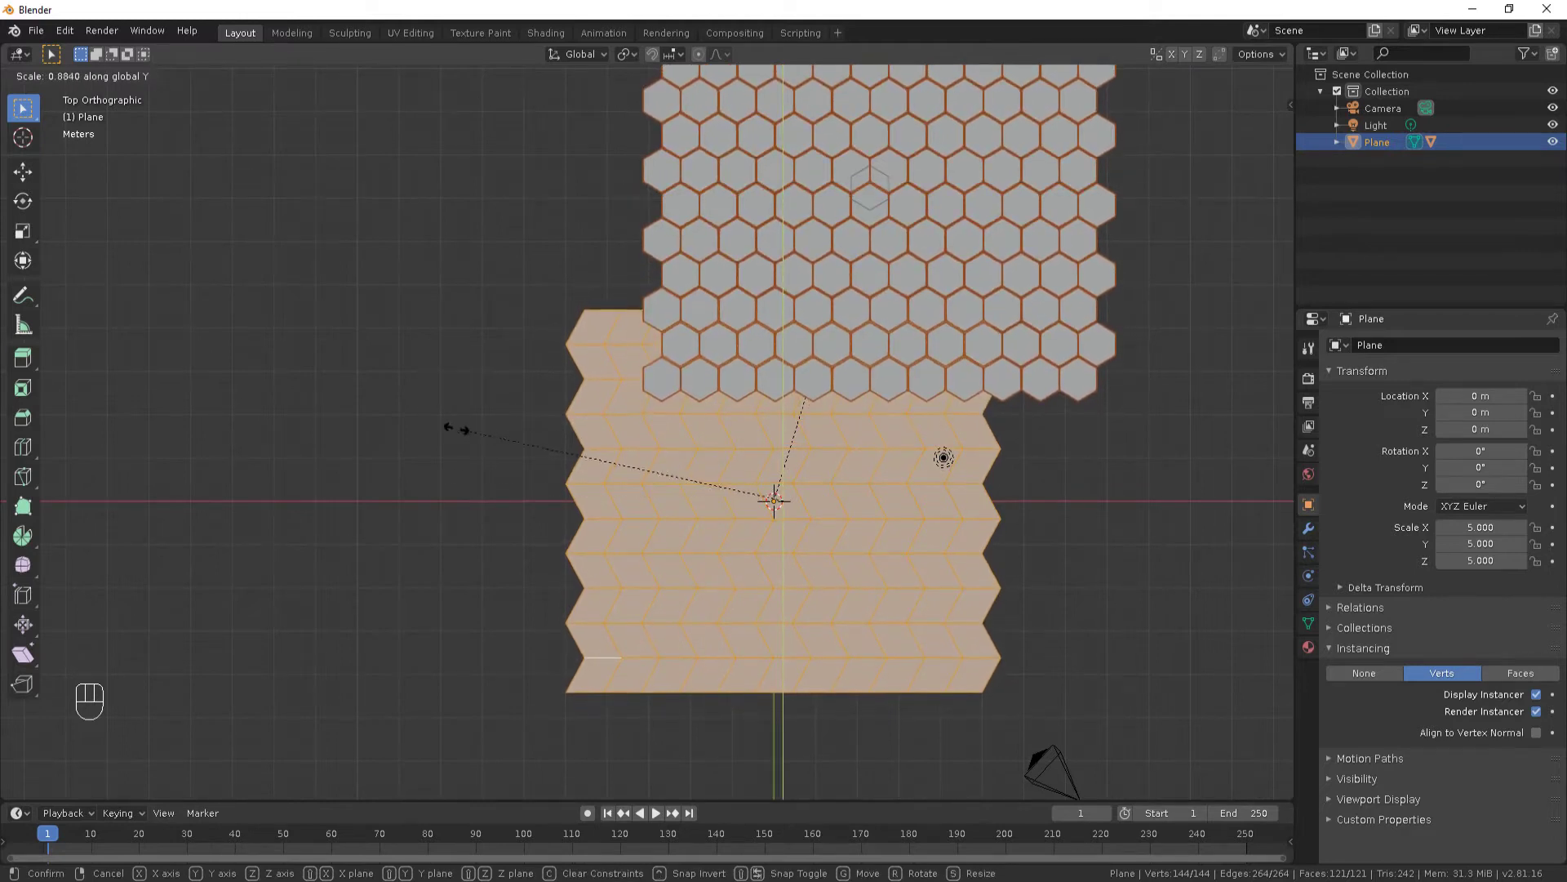
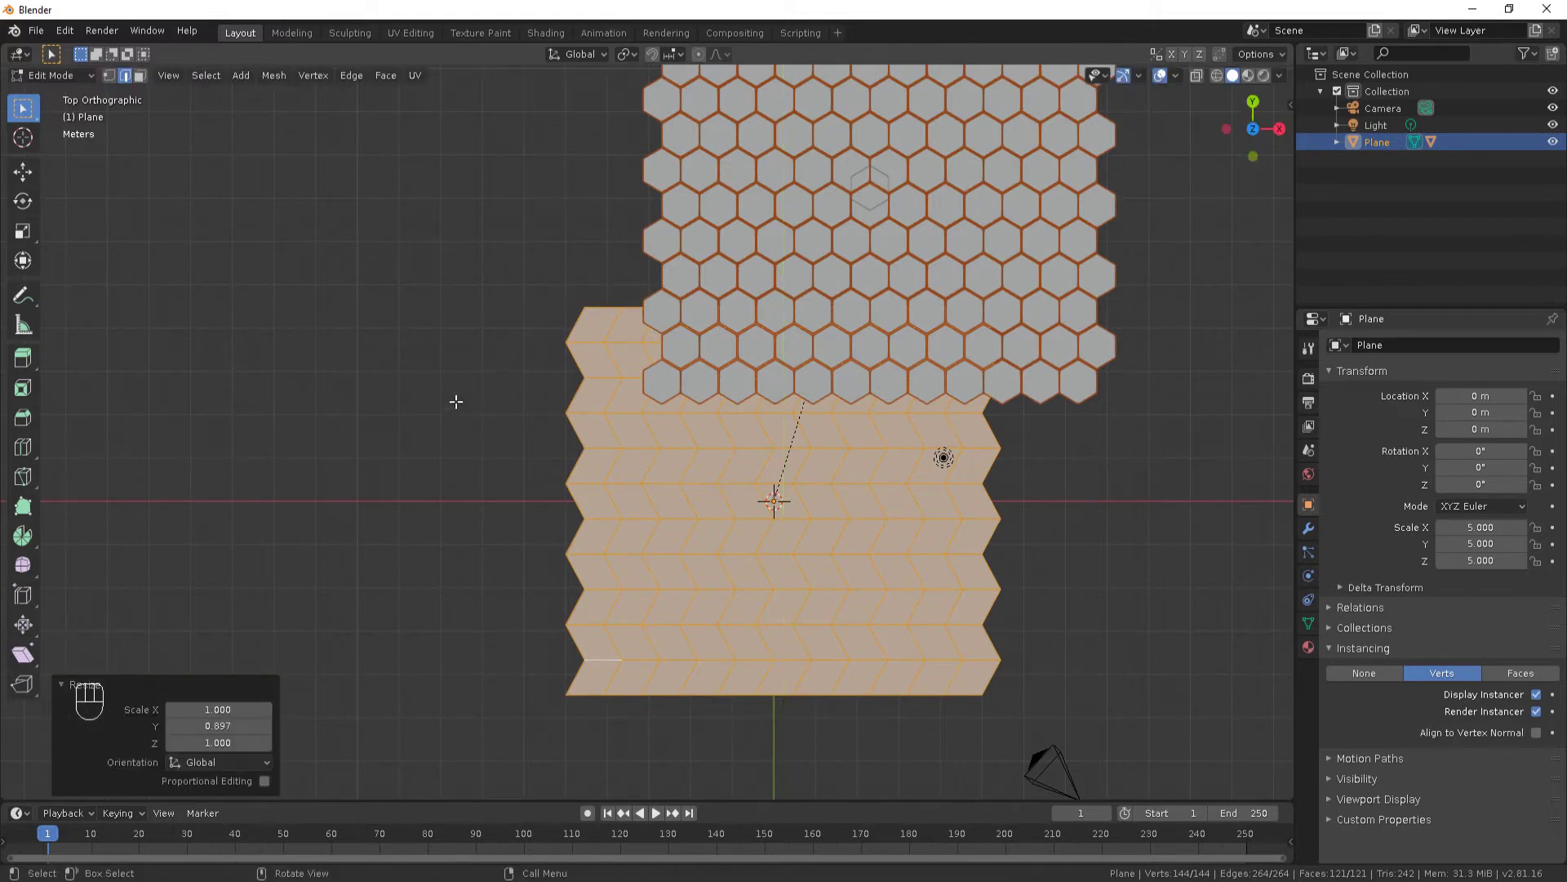
pyautogui.press('Tab')
# Give the plane a Displace modifier with a new texture of type Clouds.
pyautogui.moveTo(922, 548); pyautogui.dragTo(835, 451)
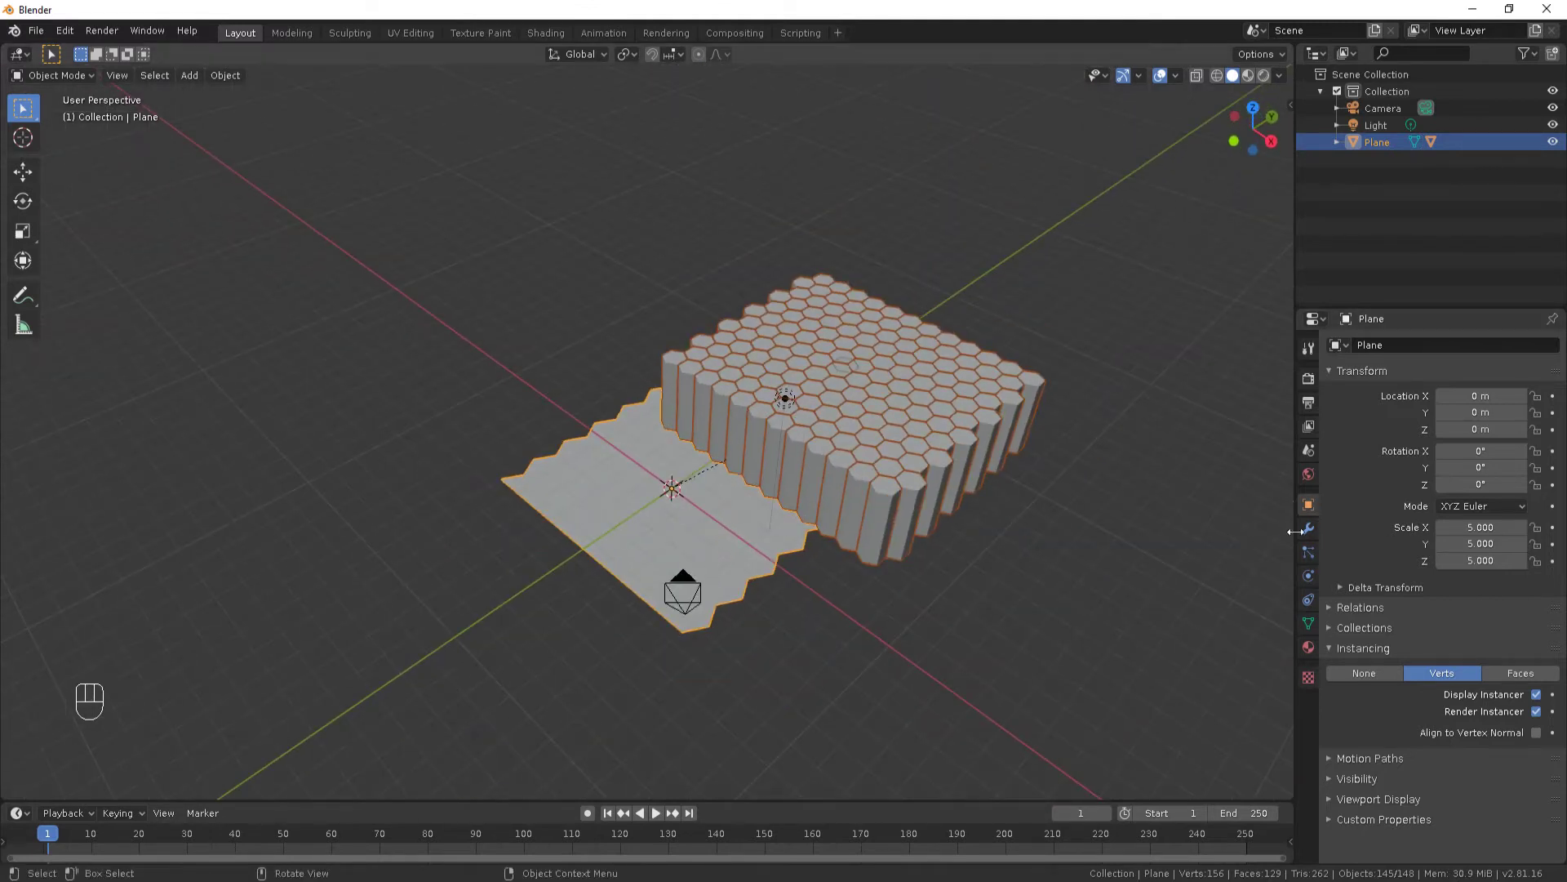
pyautogui.click(1312, 536)
pyautogui.moveTo(1395, 348); pyautogui.dragTo(1391, 444)
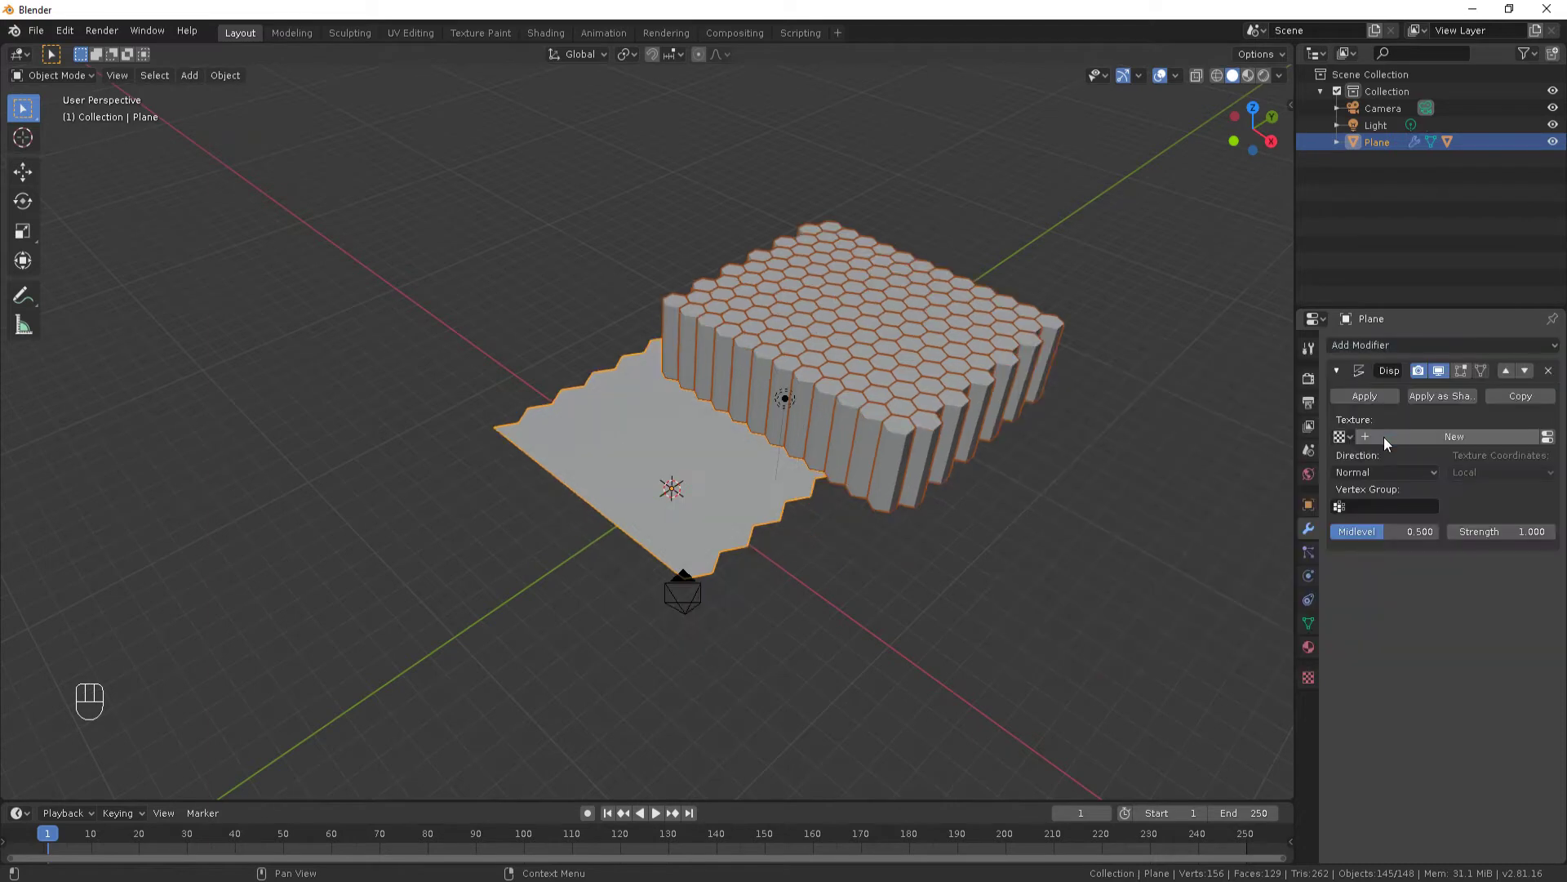
pyautogui.click(1447, 444)
pyautogui.click(1559, 445)
pyautogui.moveTo(1503, 411); pyautogui.dragTo(1482, 460)
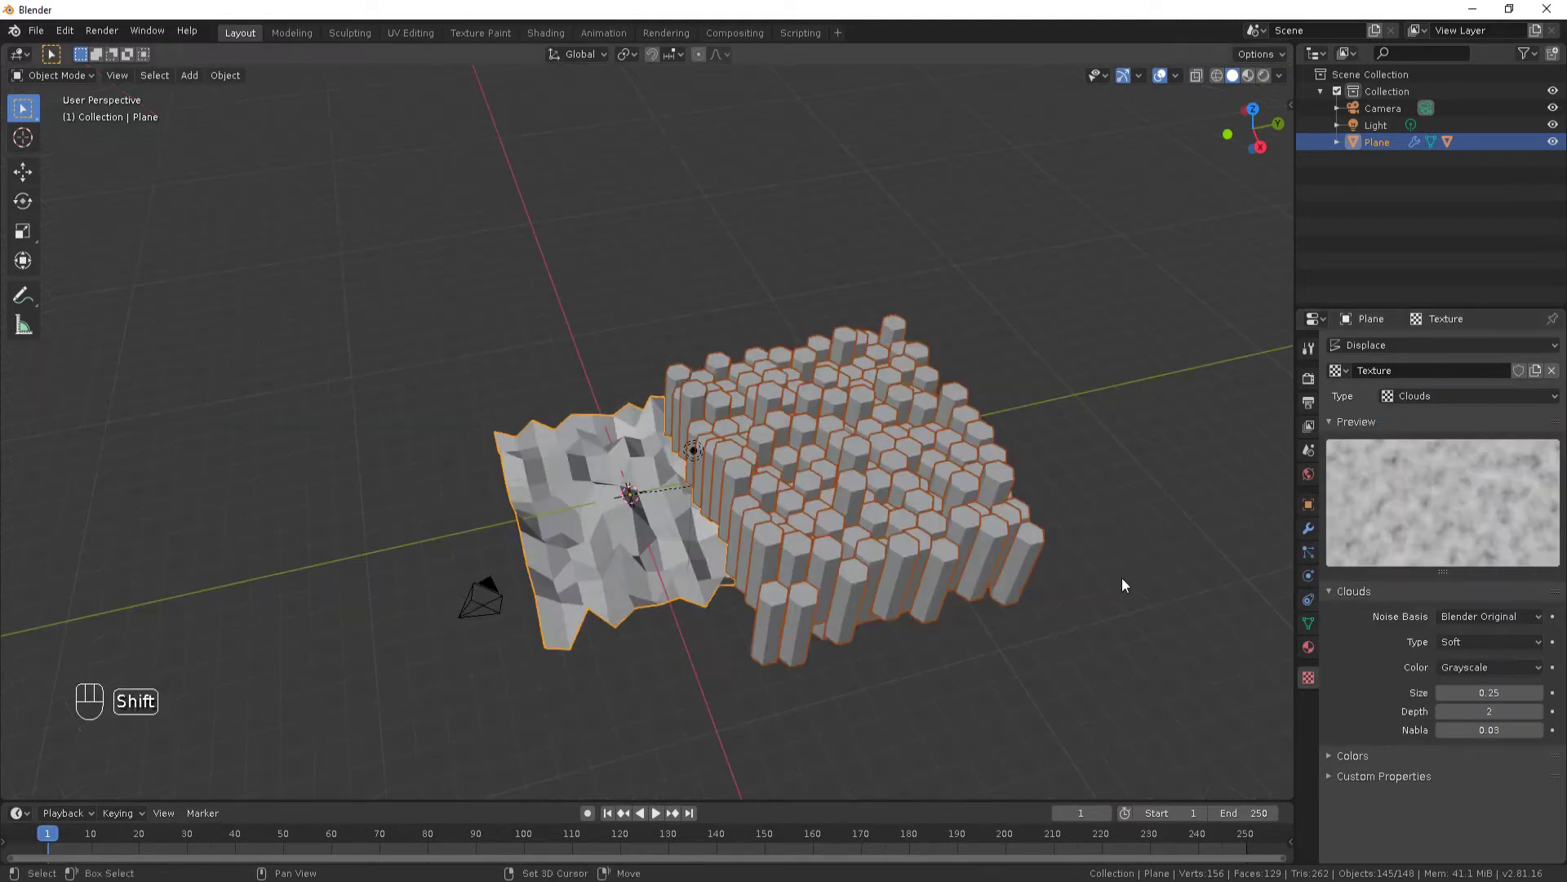
# Add an Empty and a Bezier circle, and give the Empty a Follow Path constraint targeting BezierCircle.
pyautogui.press('shift+a')
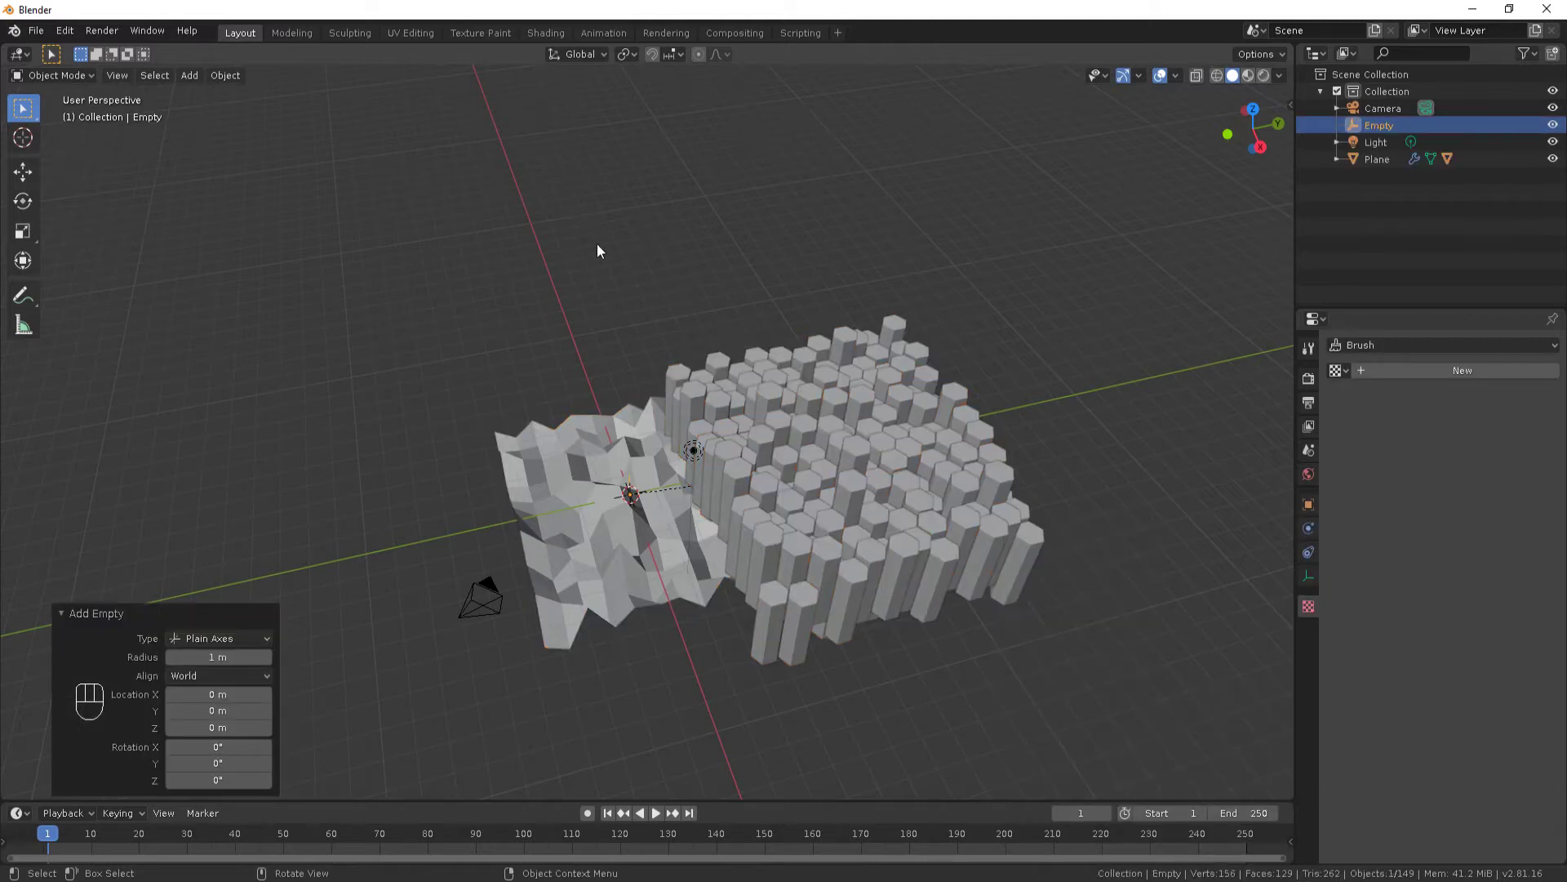
pyautogui.press('shift+a')
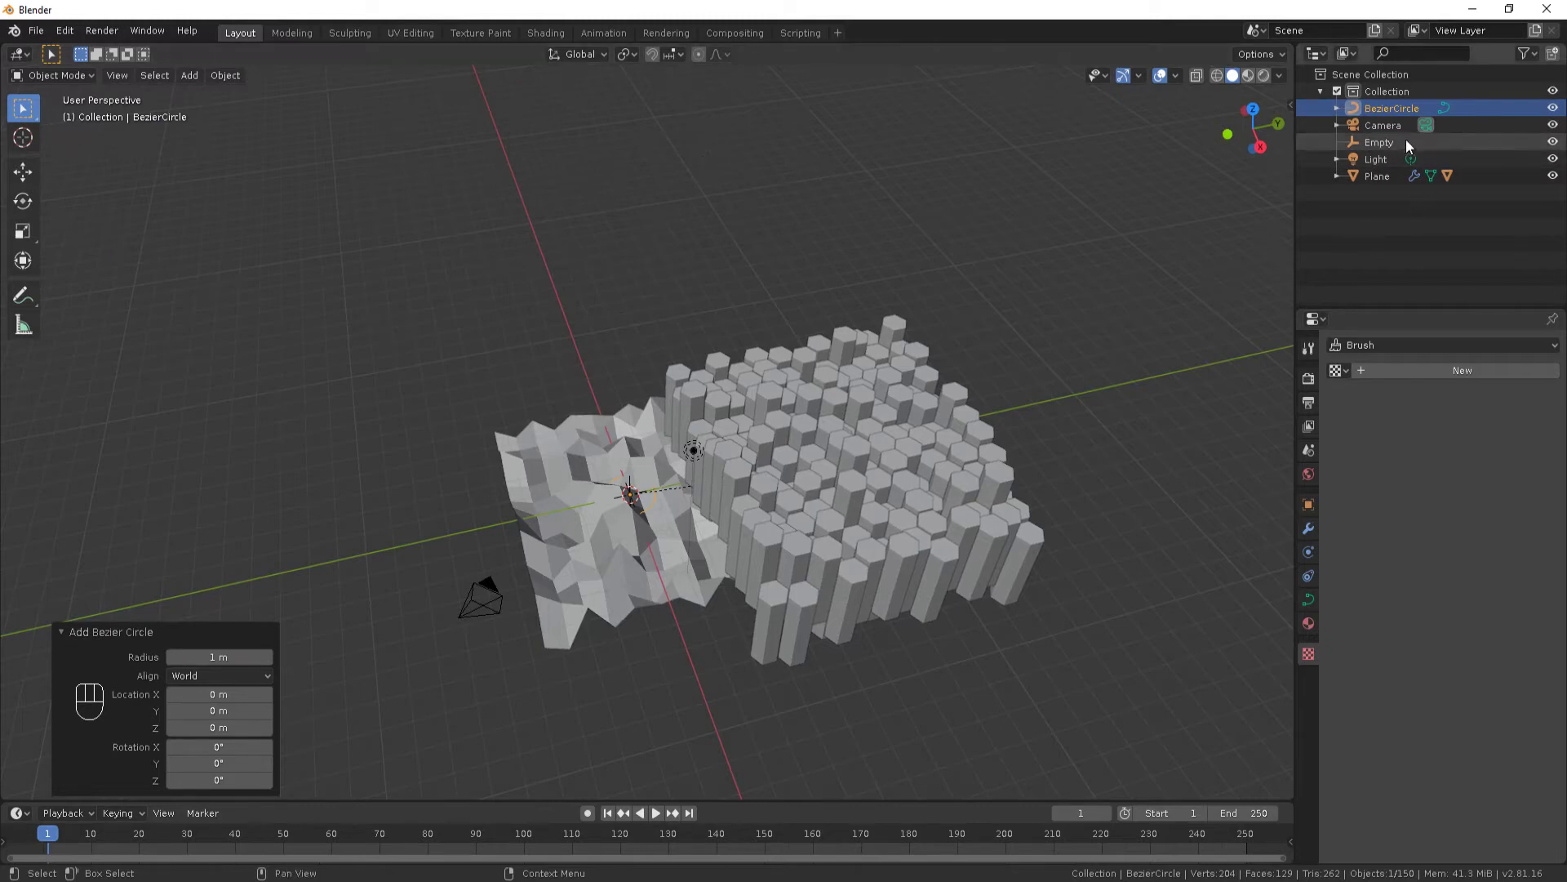
pyautogui.click(1395, 148)
pyautogui.click(1318, 556)
pyautogui.moveTo(1419, 359); pyautogui.dragTo(1493, 471)
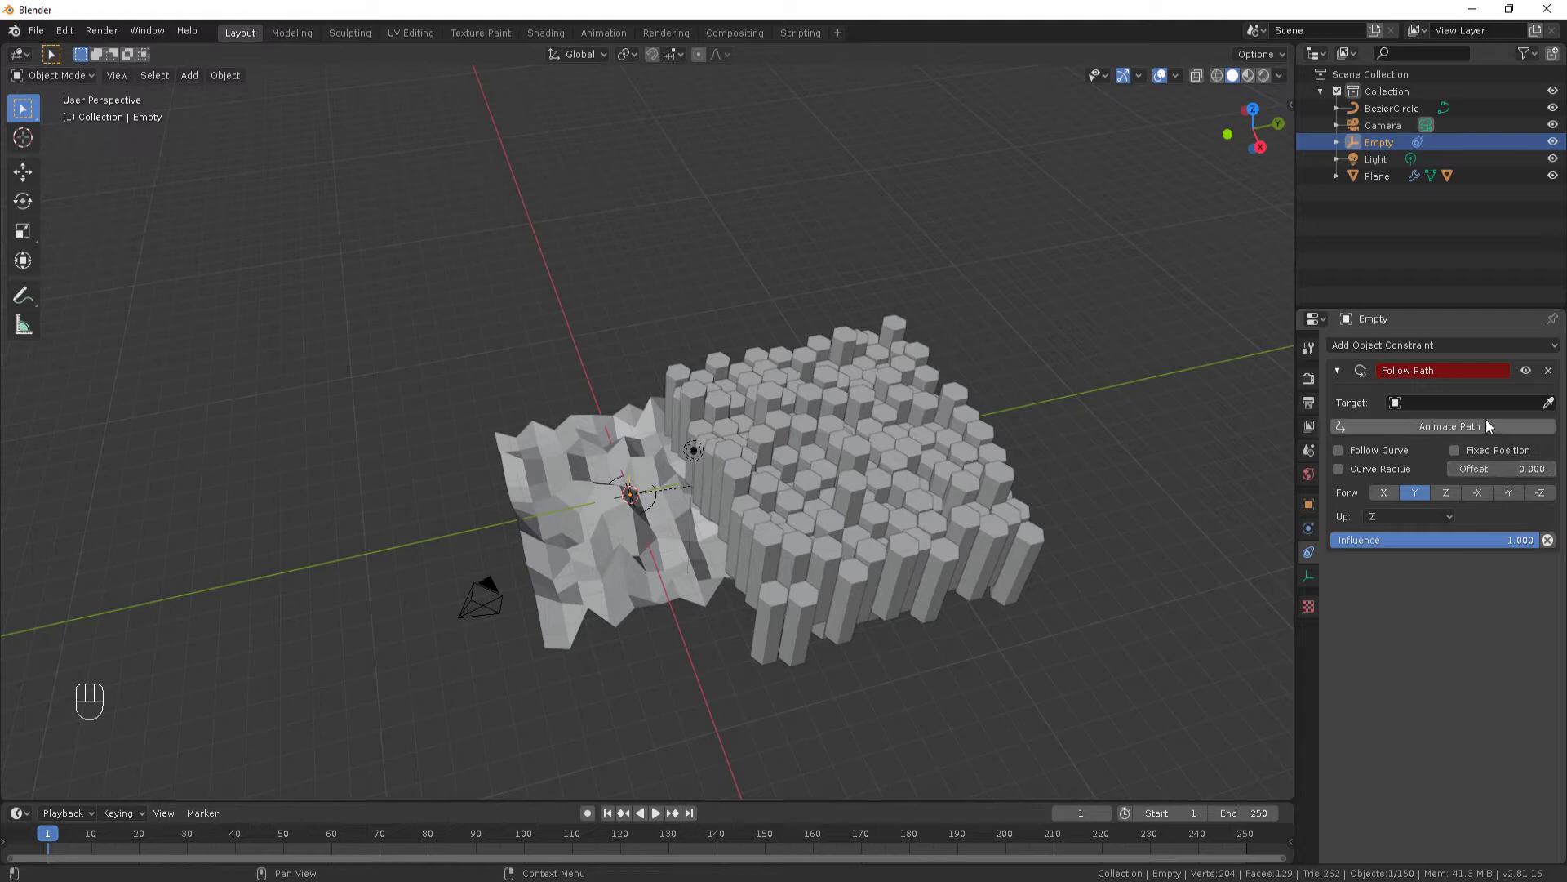
pyautogui.moveTo(1489, 410); pyautogui.dragTo(1493, 437)
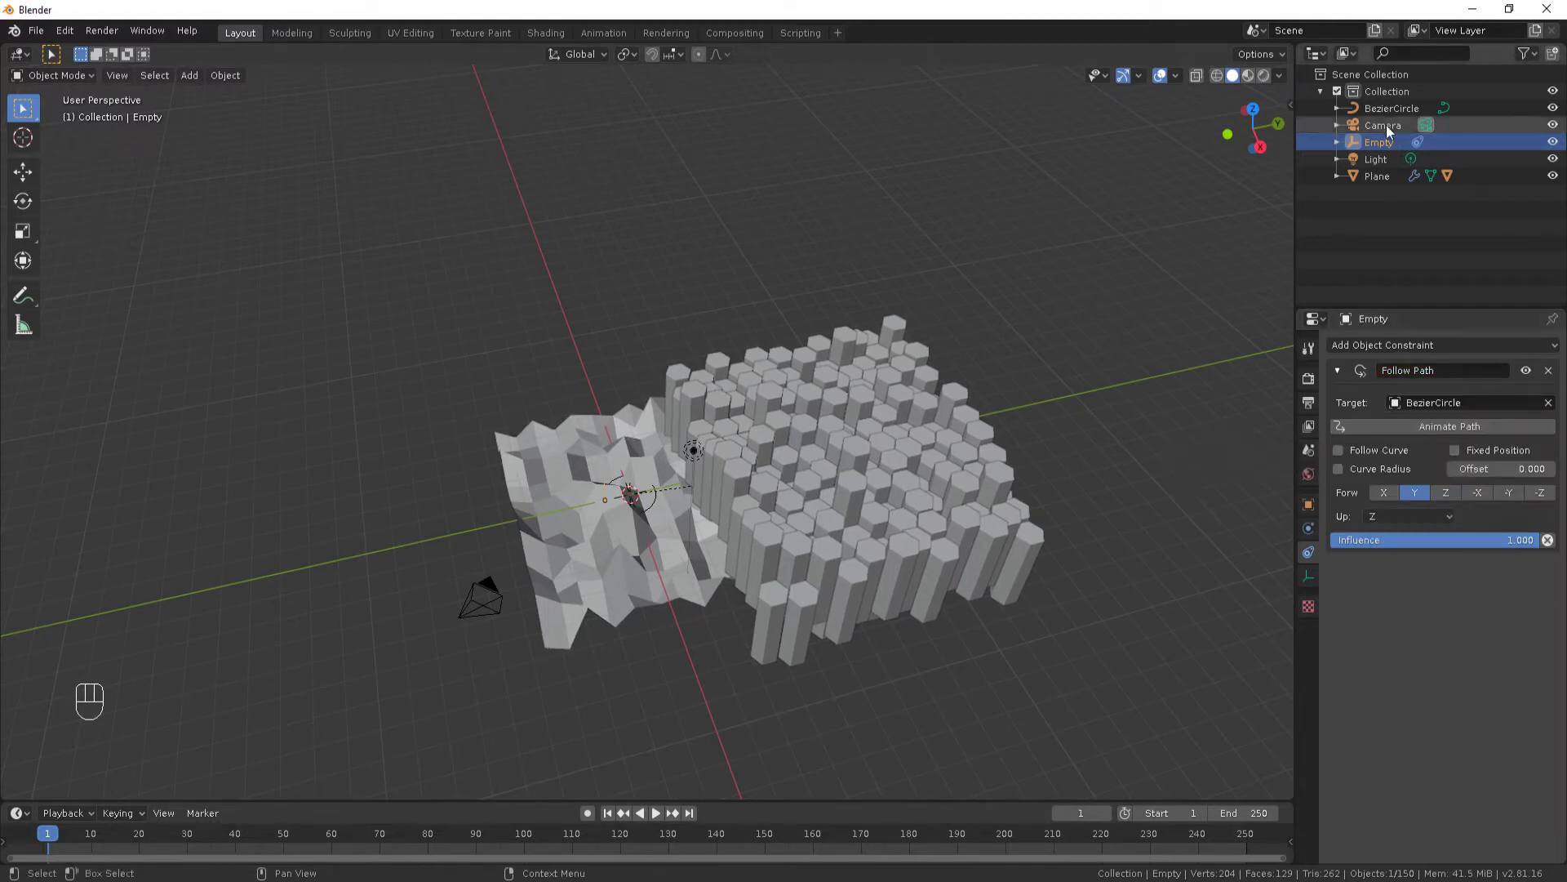
# Move the Bezier circle along Y and rotate it 90 degrees about X.
pyautogui.click(1388, 115)
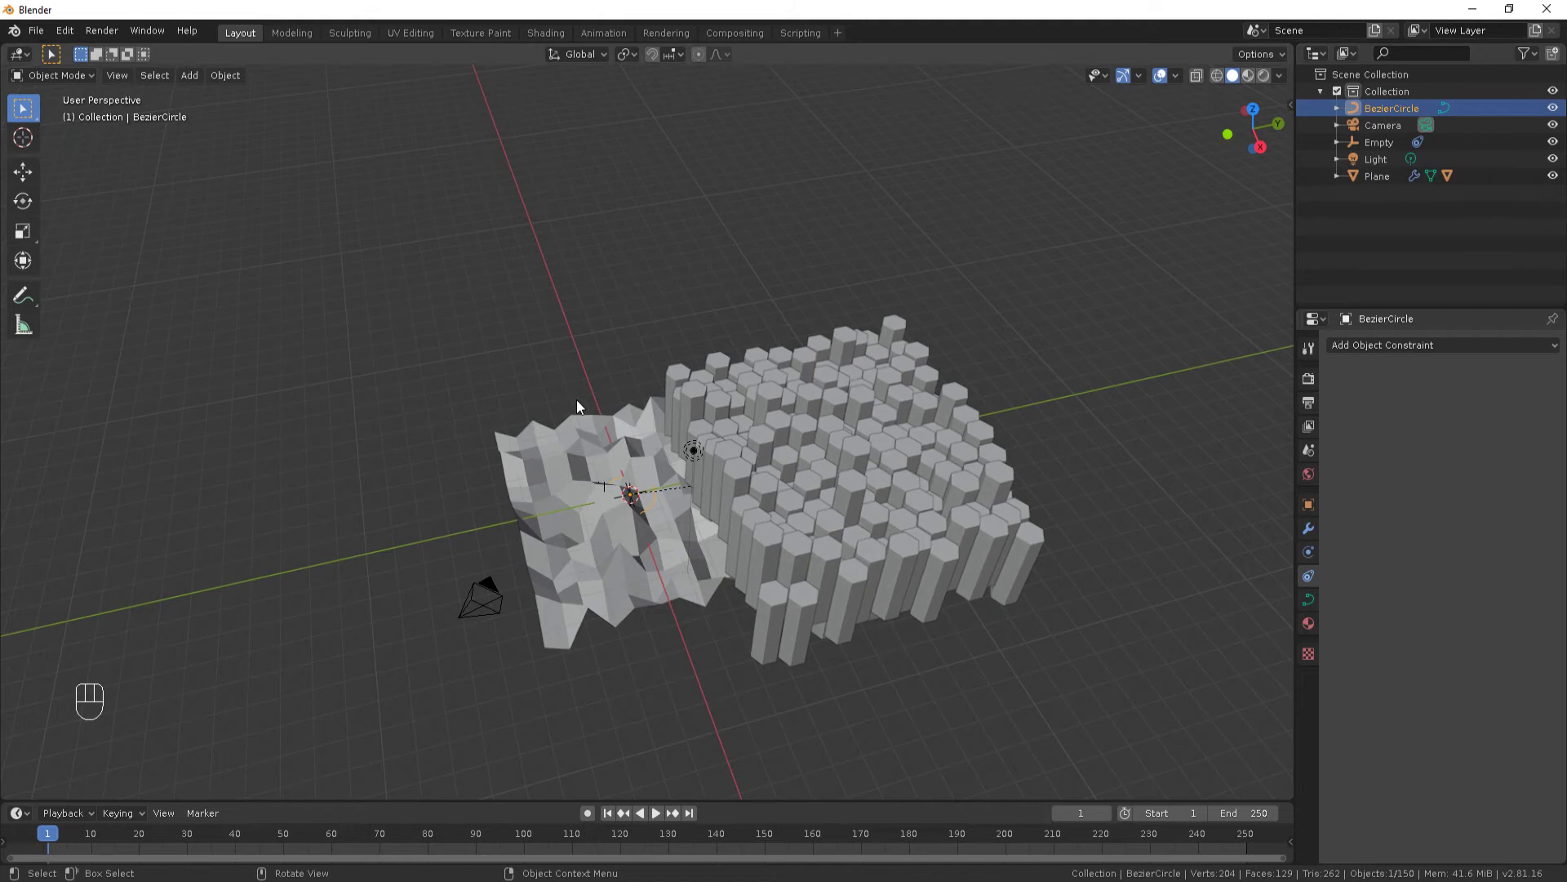
pyautogui.press('g')
pyautogui.press('y')
pyautogui.click(335, 553)
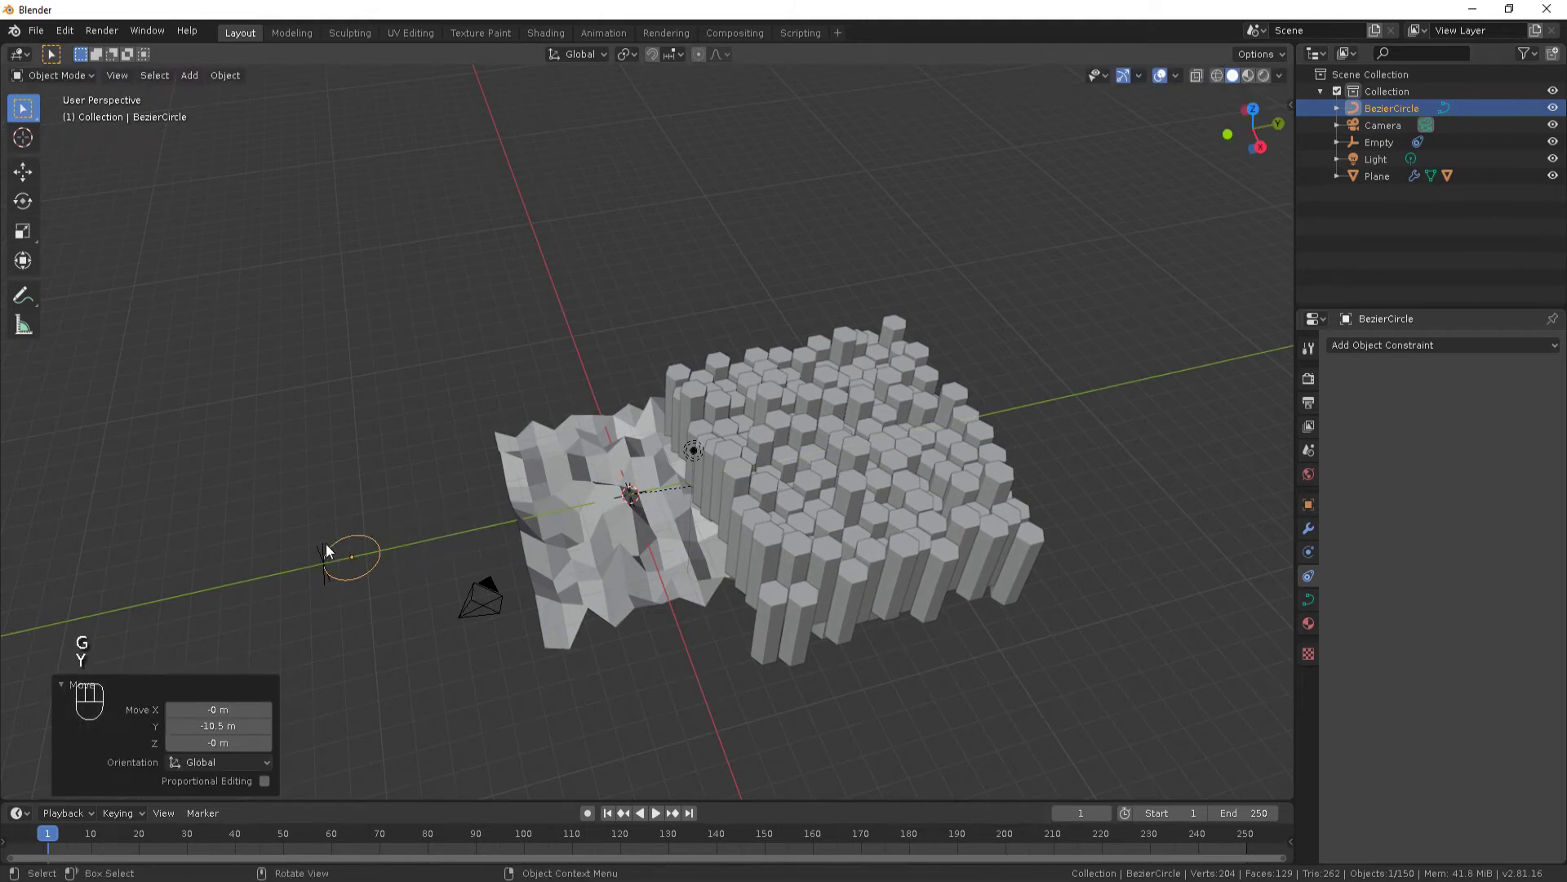
pyautogui.press('r')
pyautogui.press('x')
pyautogui.press('KP_9')
pyautogui.press('KP_0')
pyautogui.press('Return')
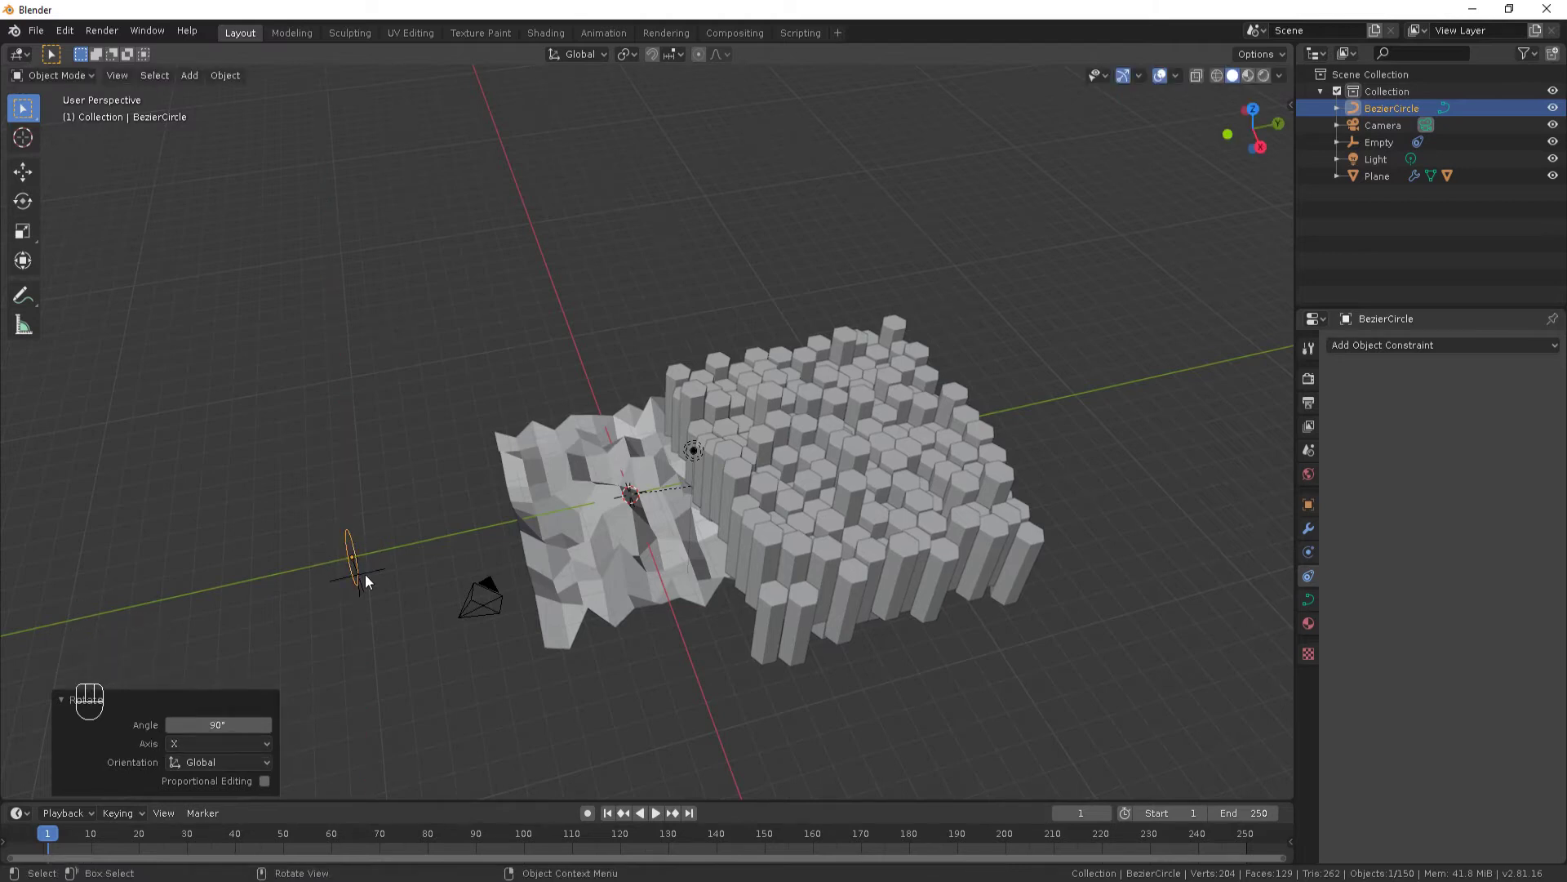
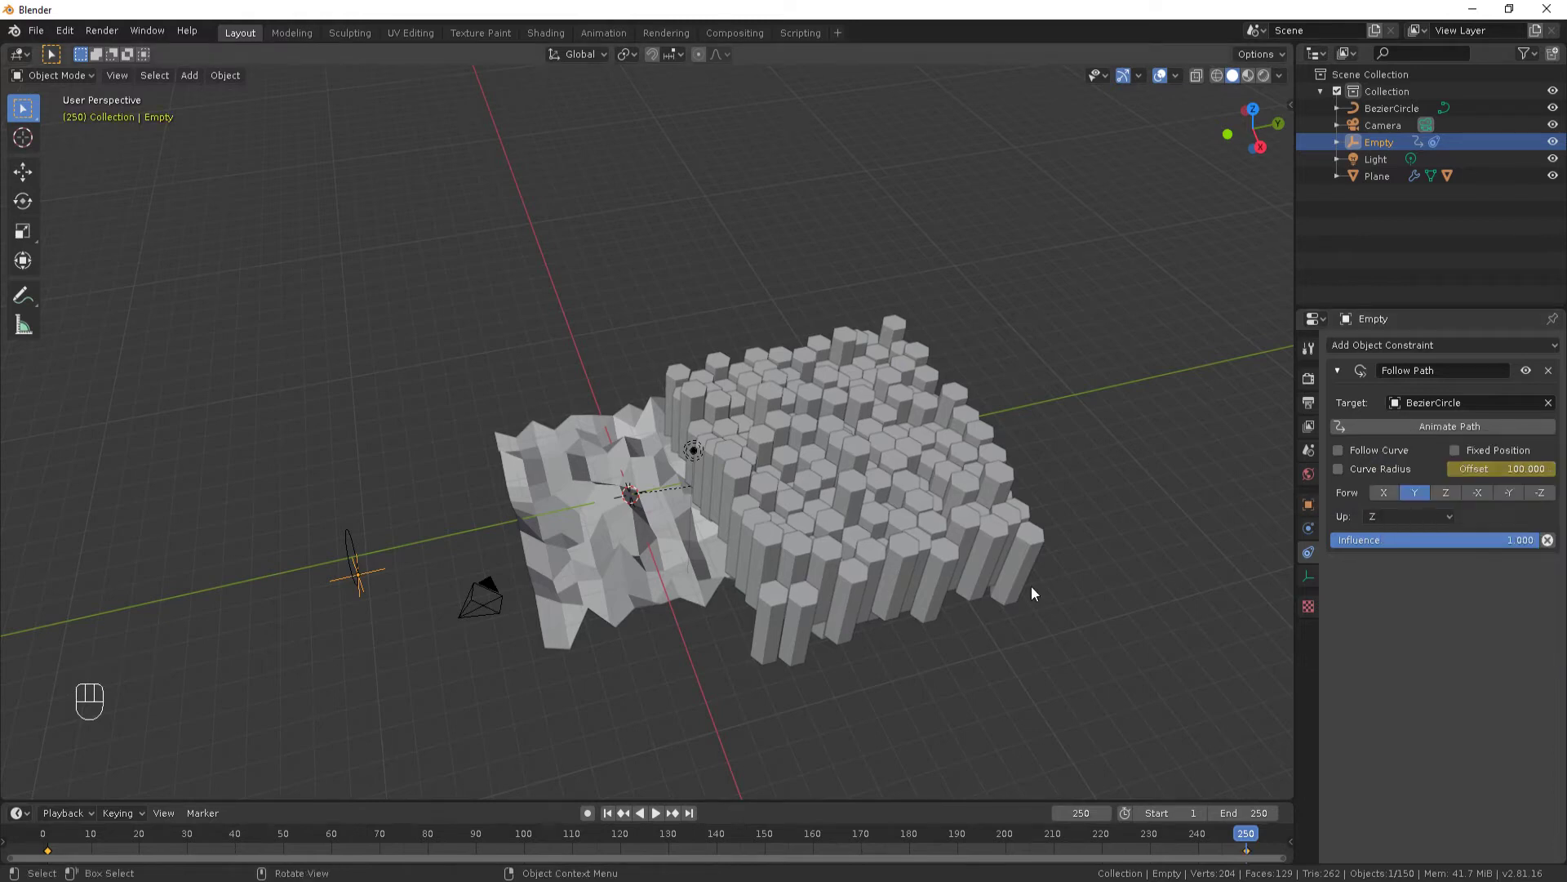
pyautogui.press('space')
pyautogui.moveTo(362, 582); pyautogui.dragTo(320, 532)
pyautogui.moveTo(280, 476); pyautogui.dragTo(708, 433)
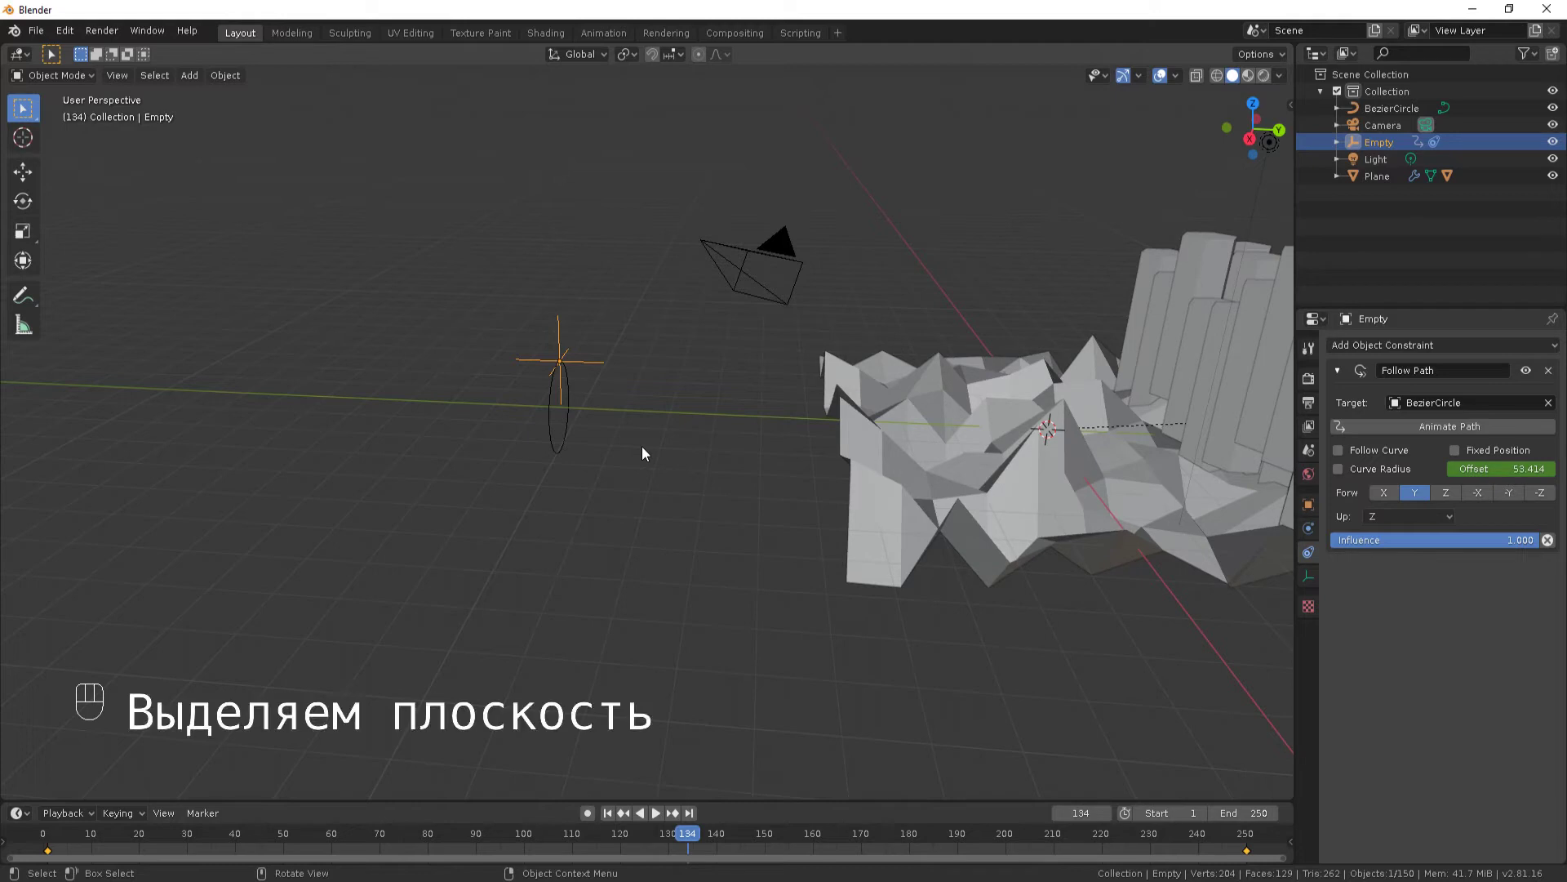
# Set the plane's Displace texture coordinates to Object using the Empty.
pyautogui.click(1127, 533)
pyautogui.click(1311, 533)
pyautogui.moveTo(1532, 478); pyautogui.dragTo(1521, 536)
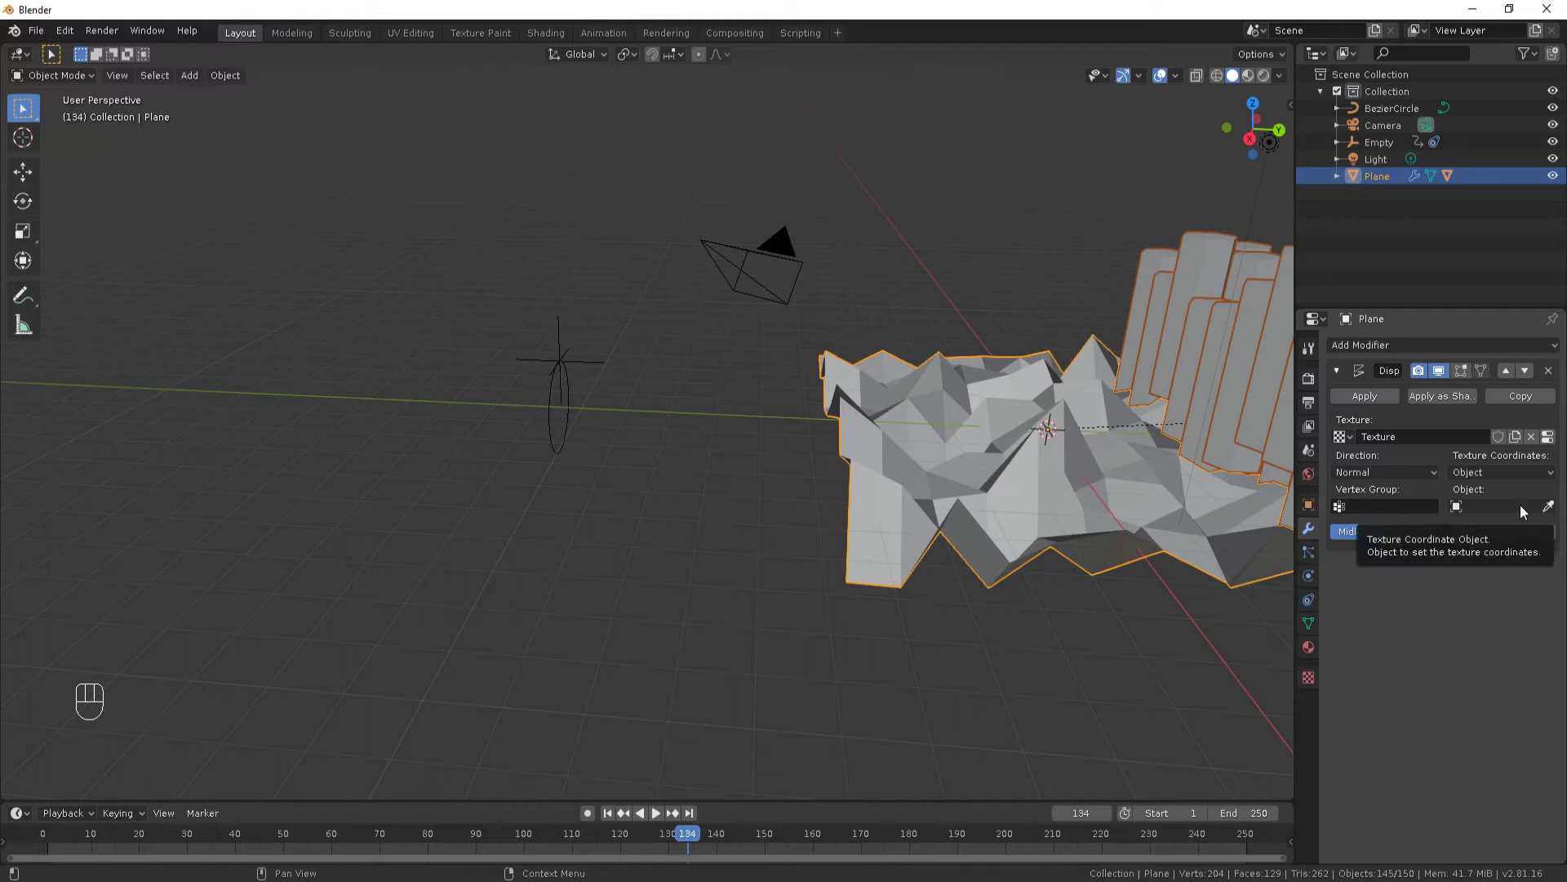
pyautogui.moveTo(1528, 512); pyautogui.dragTo(1493, 586)
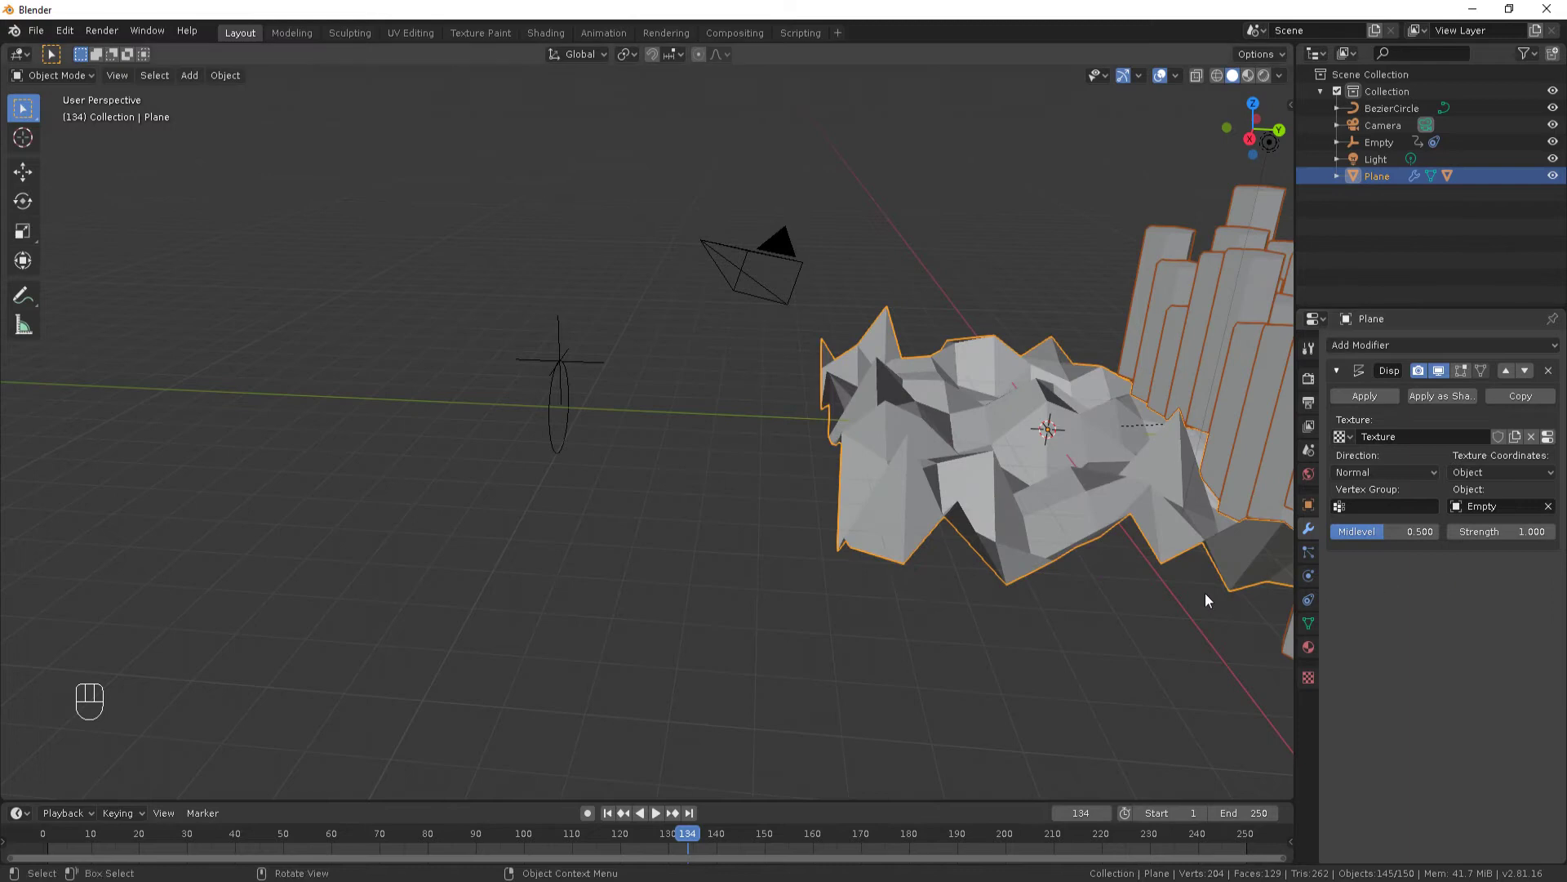